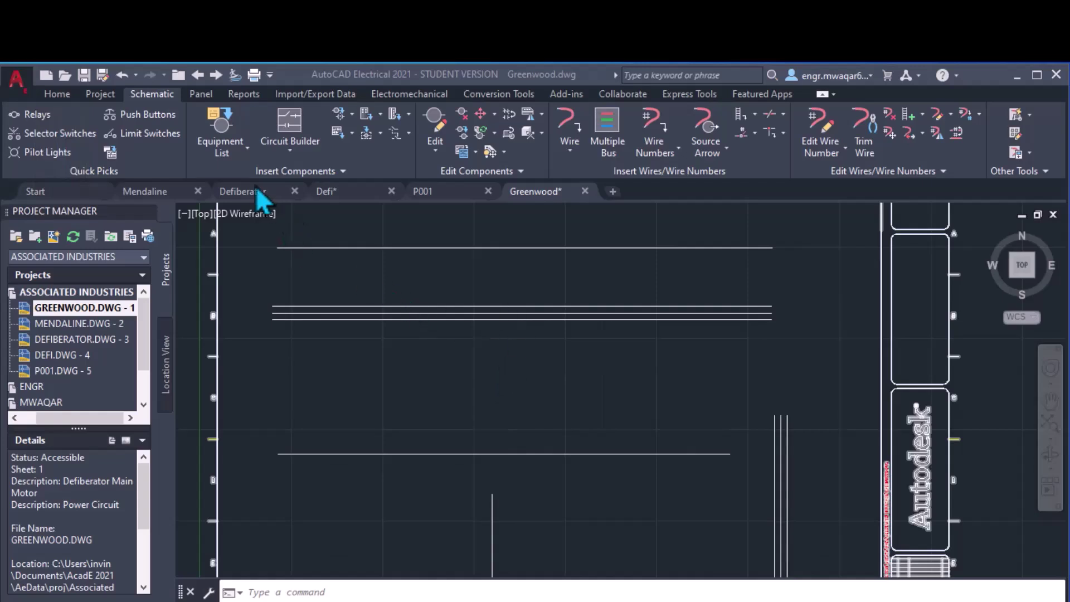
- Browse the schematic symbol library and close it without inserting anything
click(253, 170)
click(267, 192)
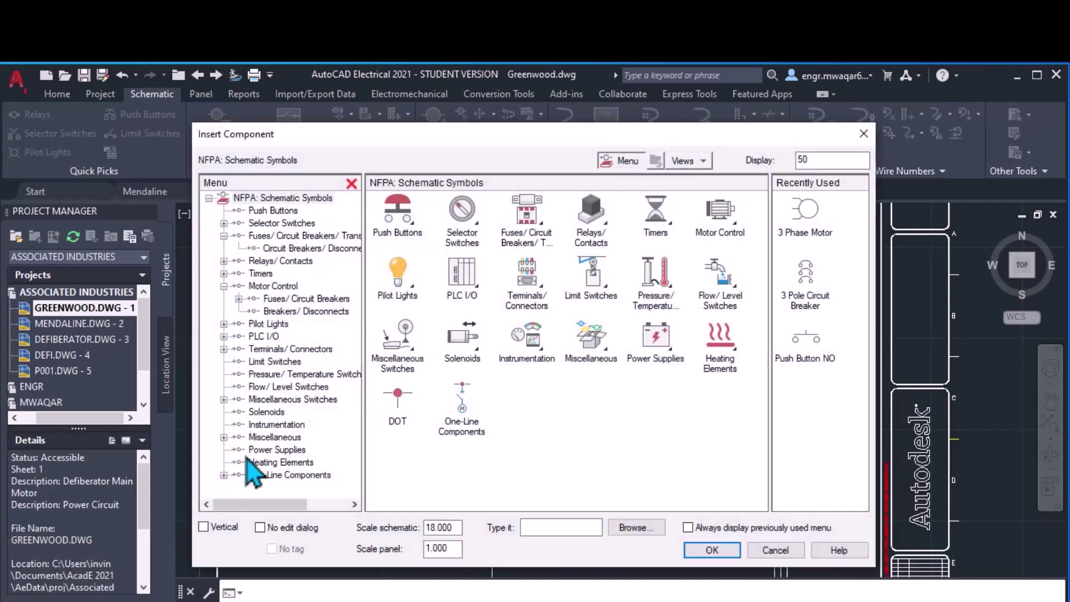
click(791, 564)
- Review the project's schematic library paths, then expand the component-insertion options
right_click(88, 308)
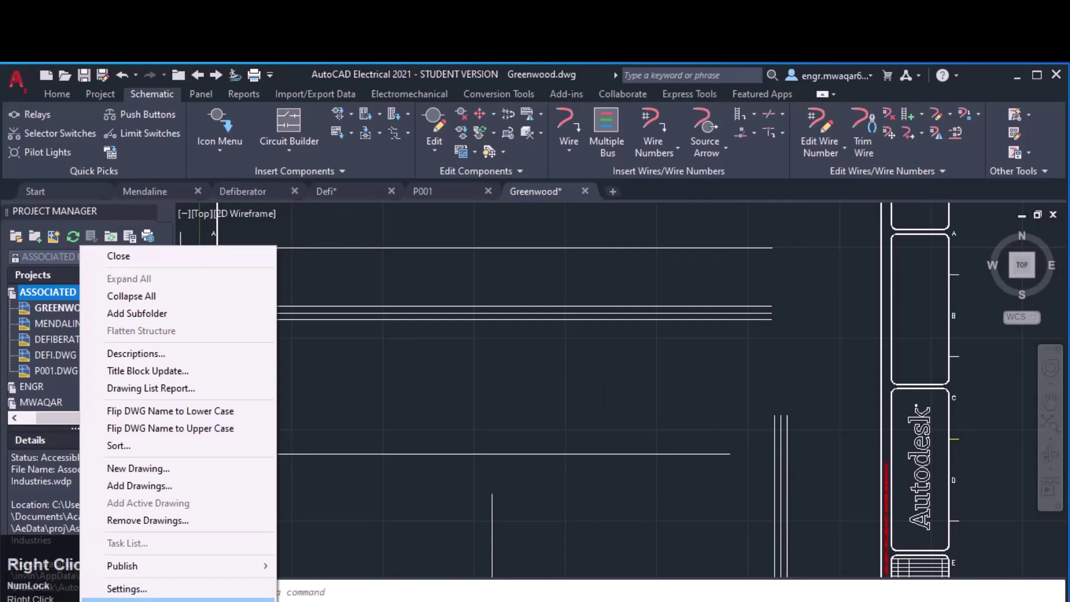
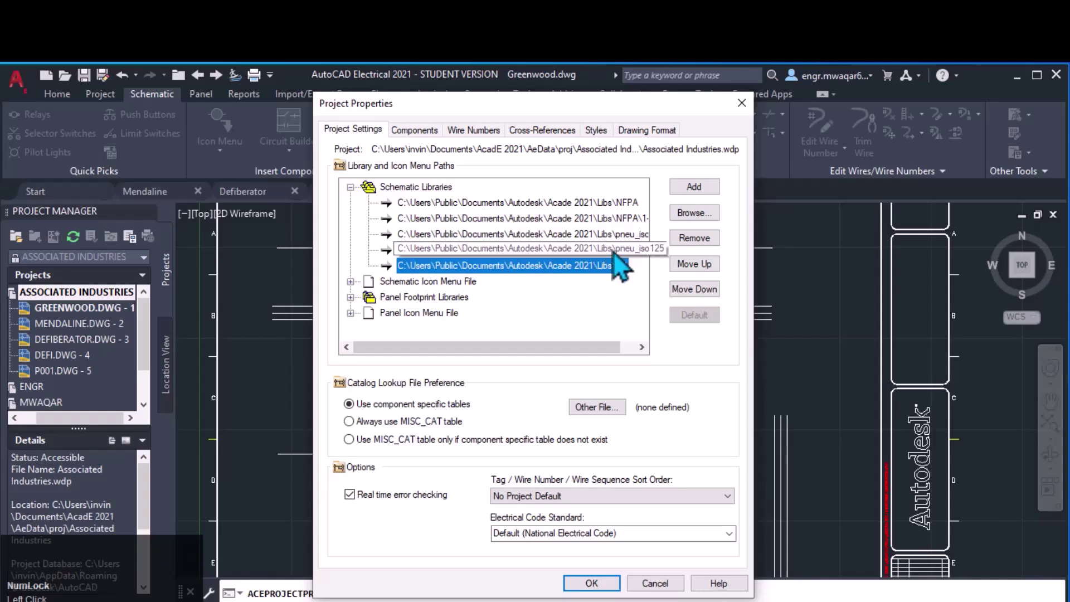
click(621, 263)
click(598, 432)
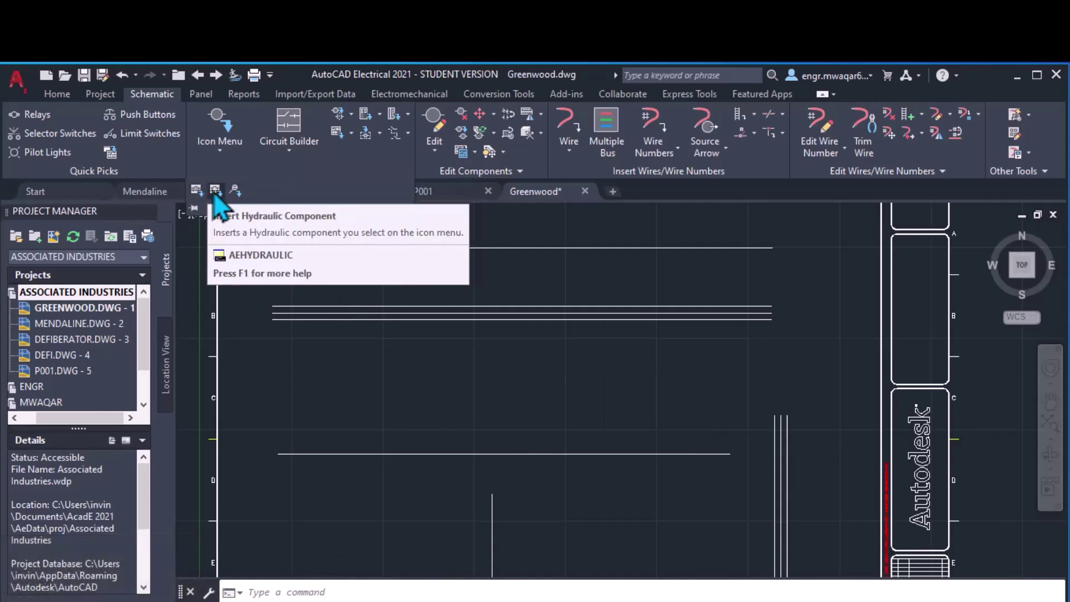
click(242, 208)
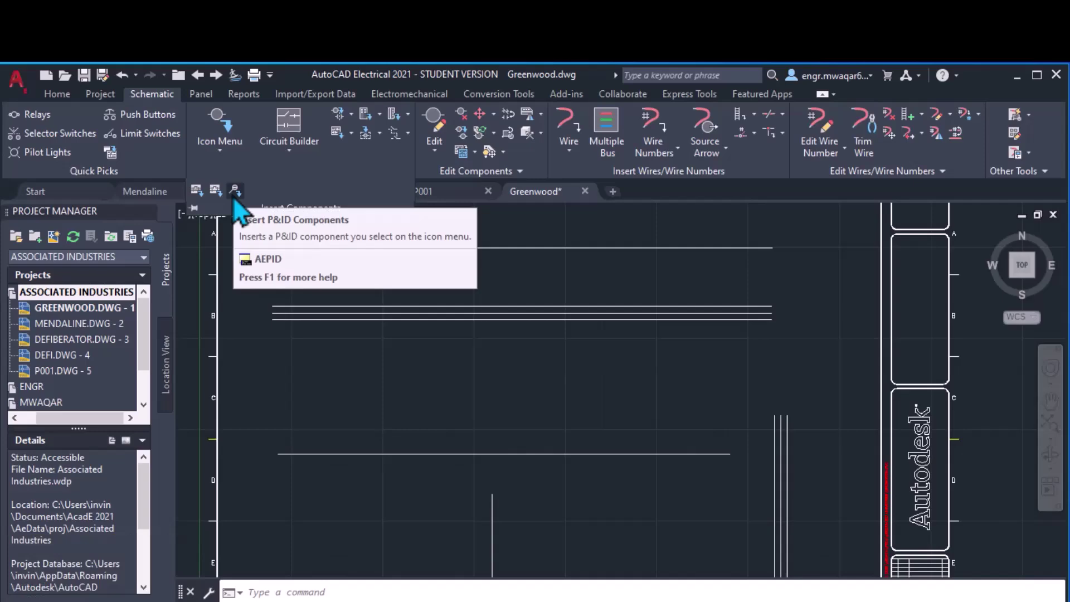
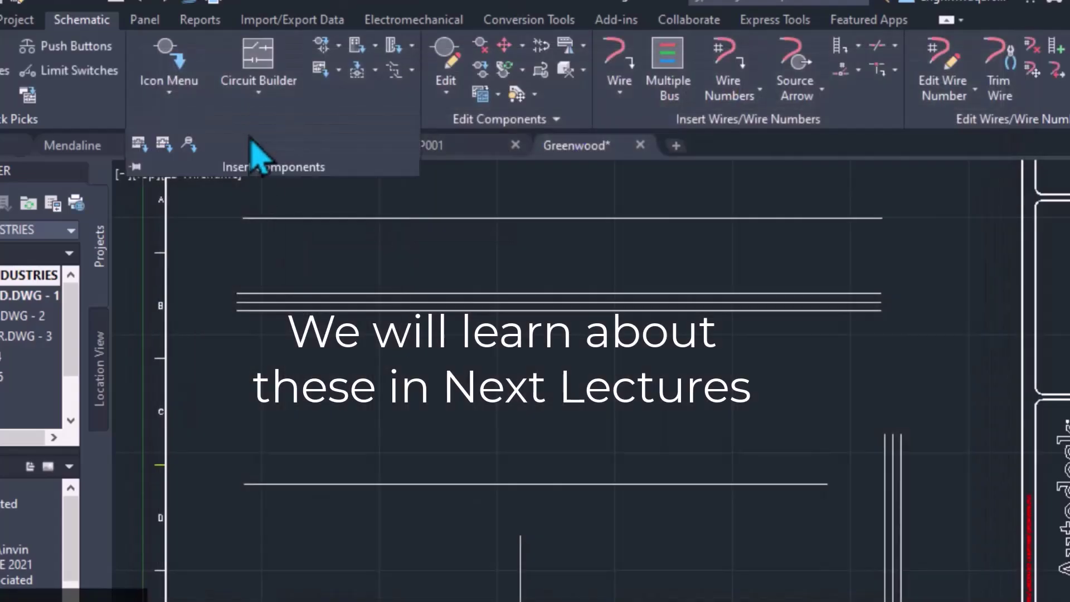
click(286, 245)
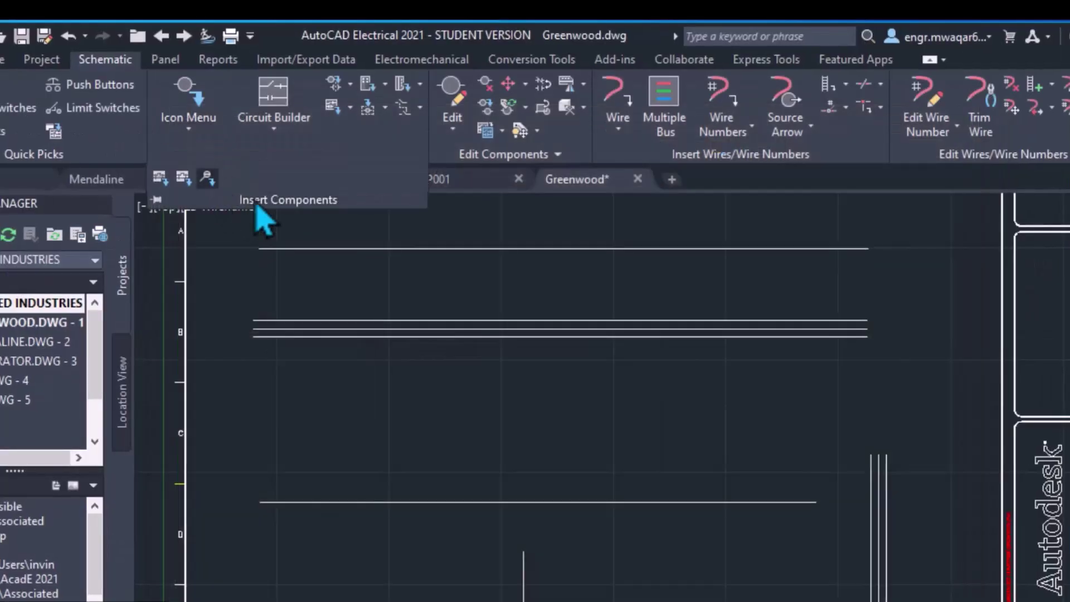
click(266, 295)
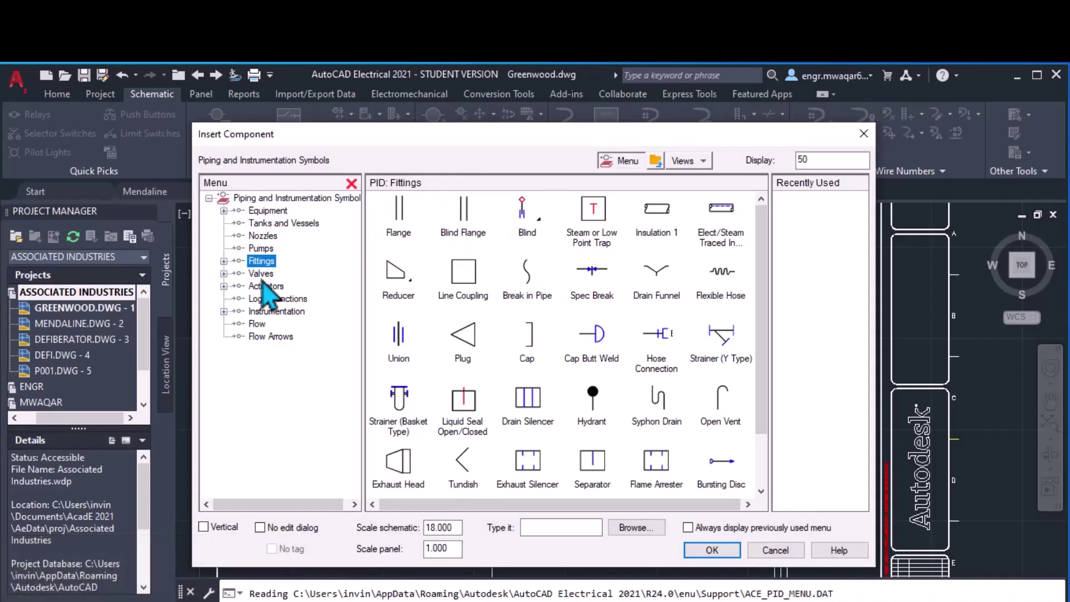
click(279, 308)
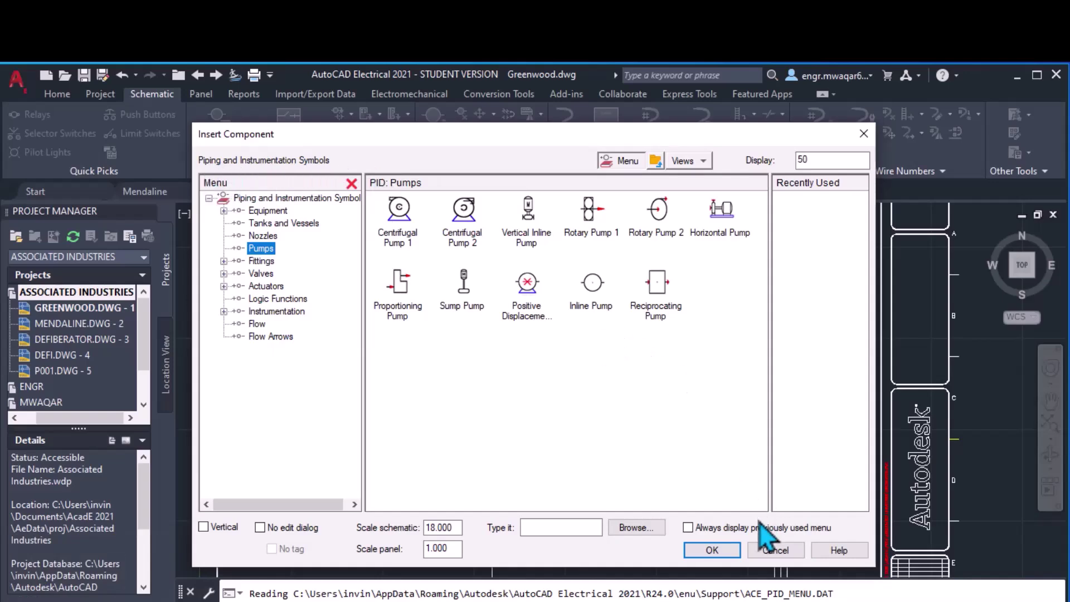
click(773, 560)
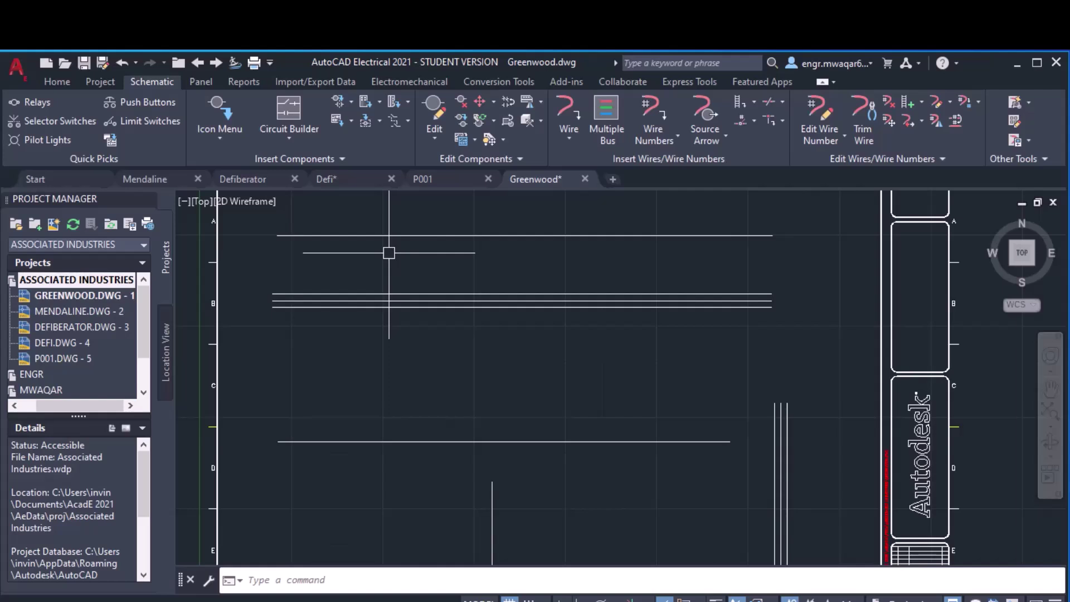
- Choose an NFPA normally open push button from the Icon Menu for the top wire
click(585, 306)
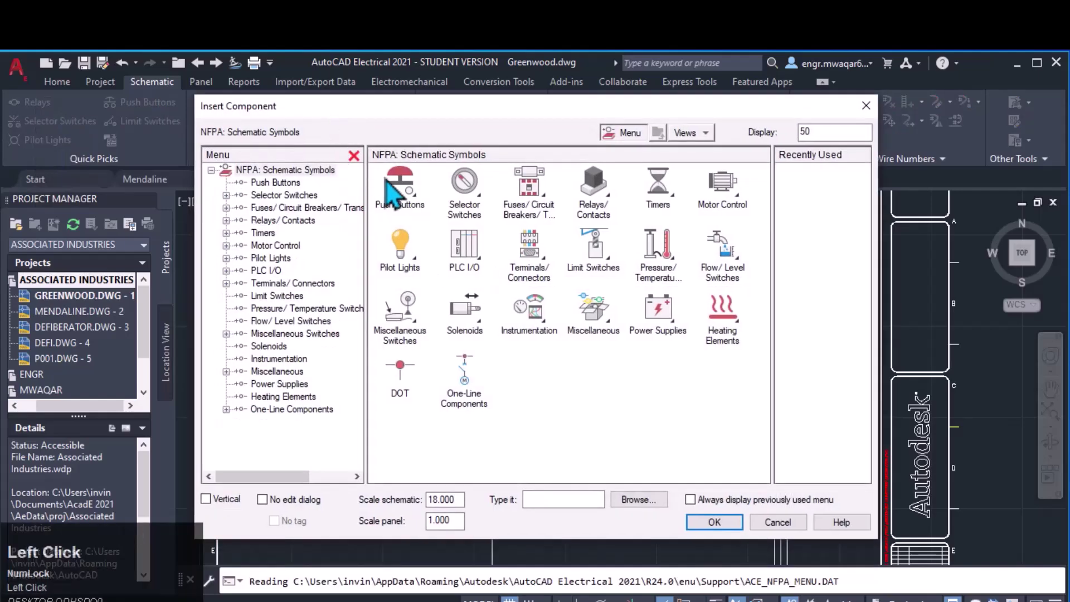
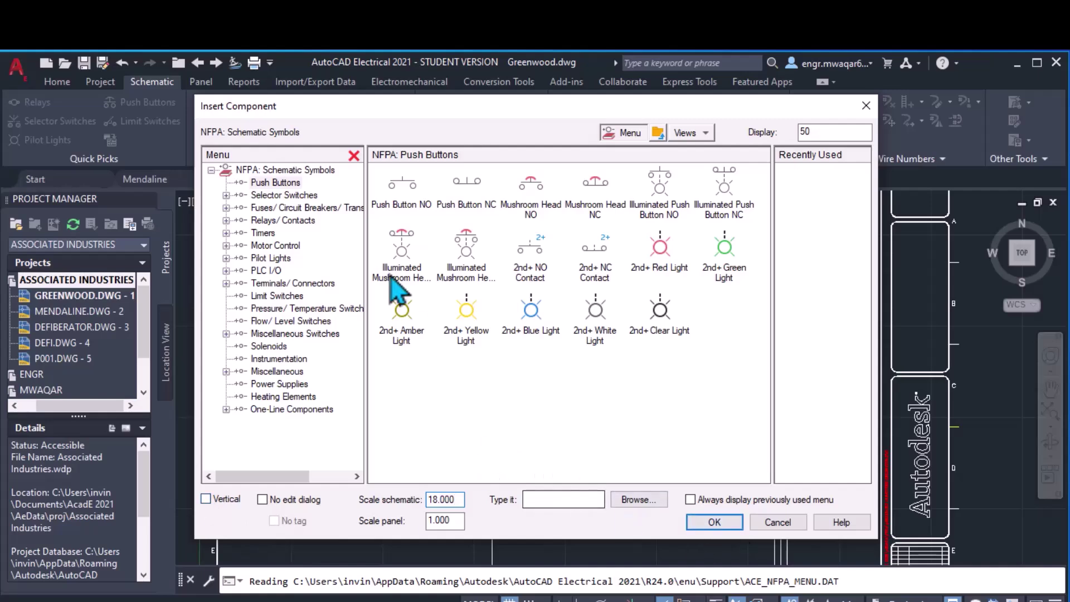
click(406, 195)
scroll(up, 3)
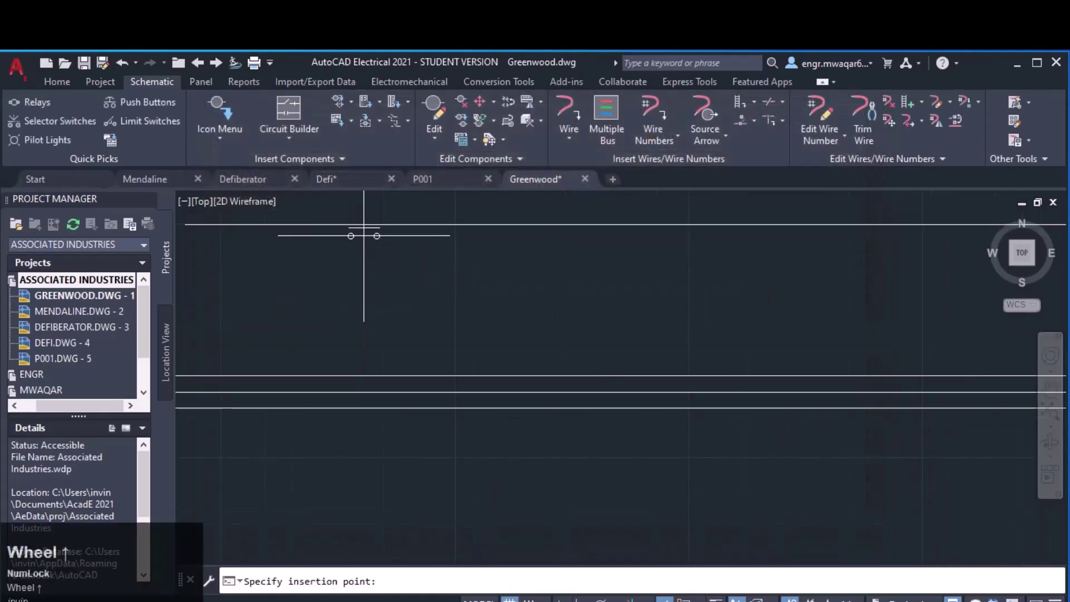
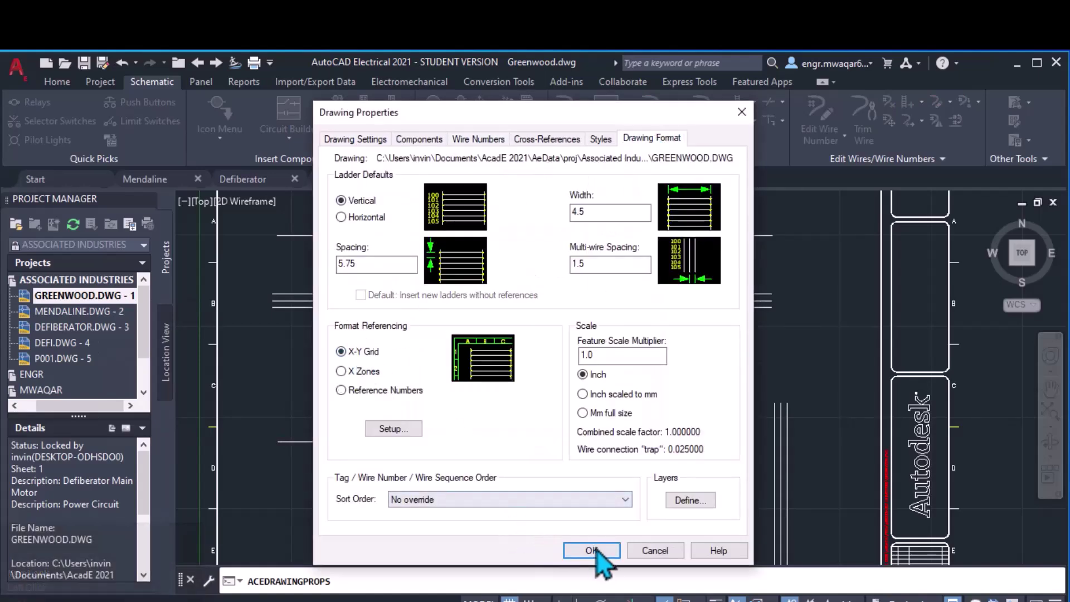
- Accept Greenwood's drawing properties and drop the push button onto the top wire
click(610, 567)
text(invininvin)
click(228, 152)
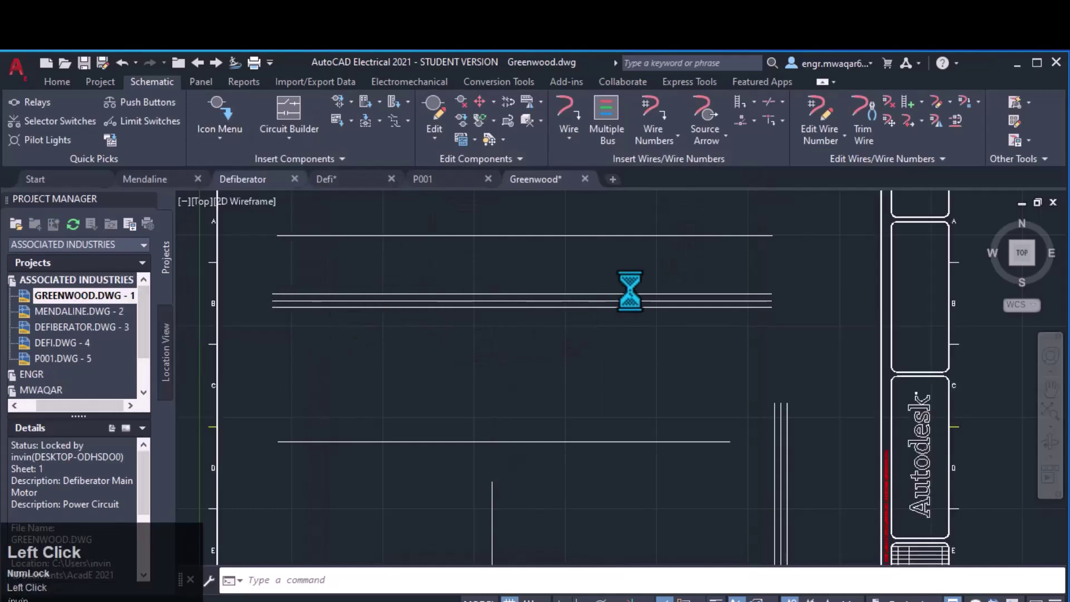
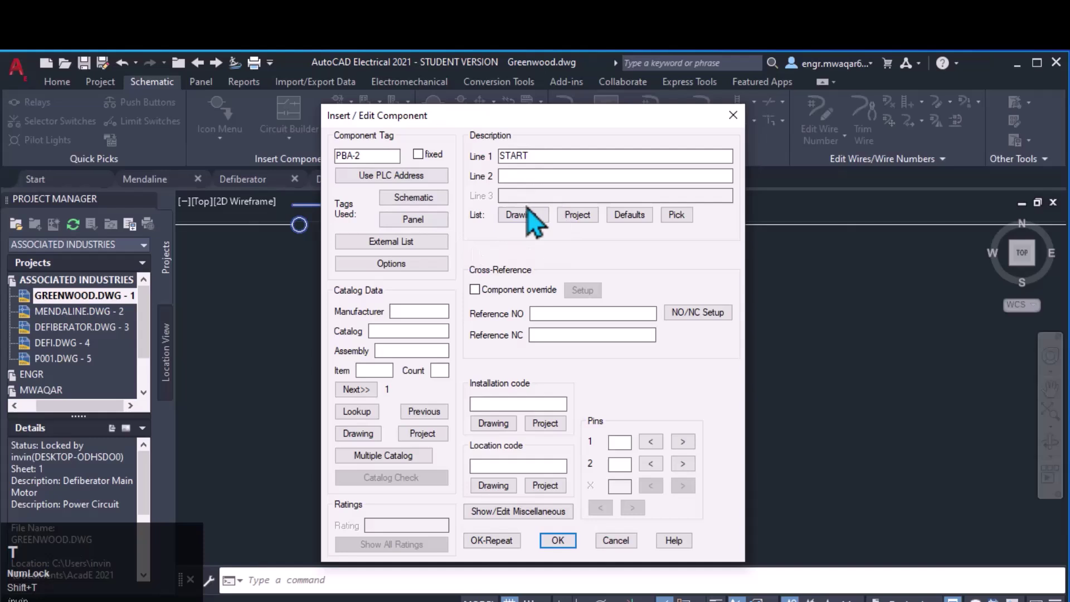
- Assign START label and AB 800H-BR6A to PBA-2, then place a second push button PBA-3
drag(535, 122, 386, 407)
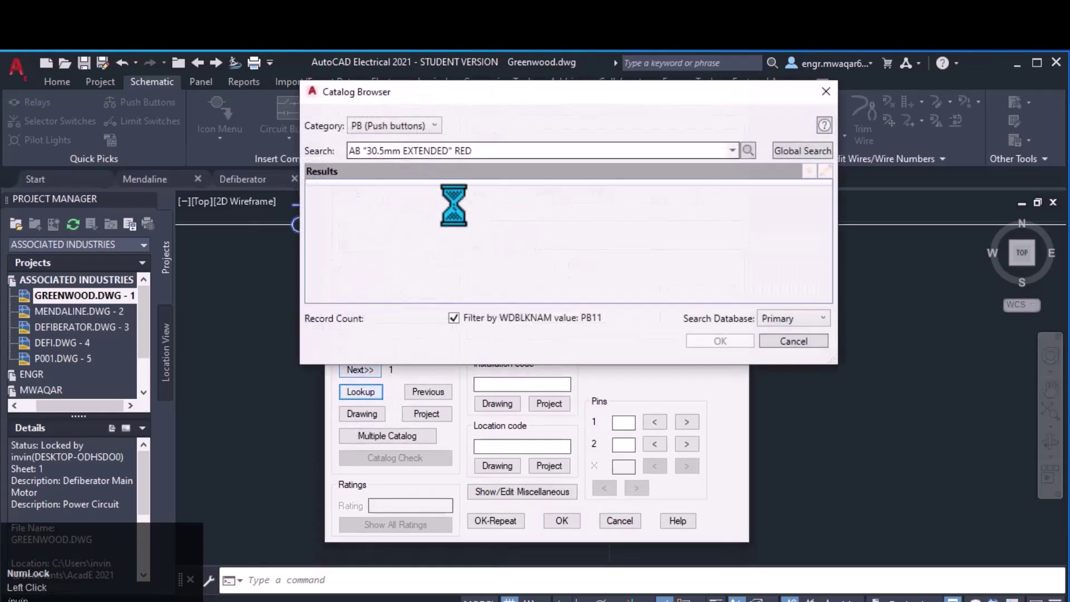
click(433, 222)
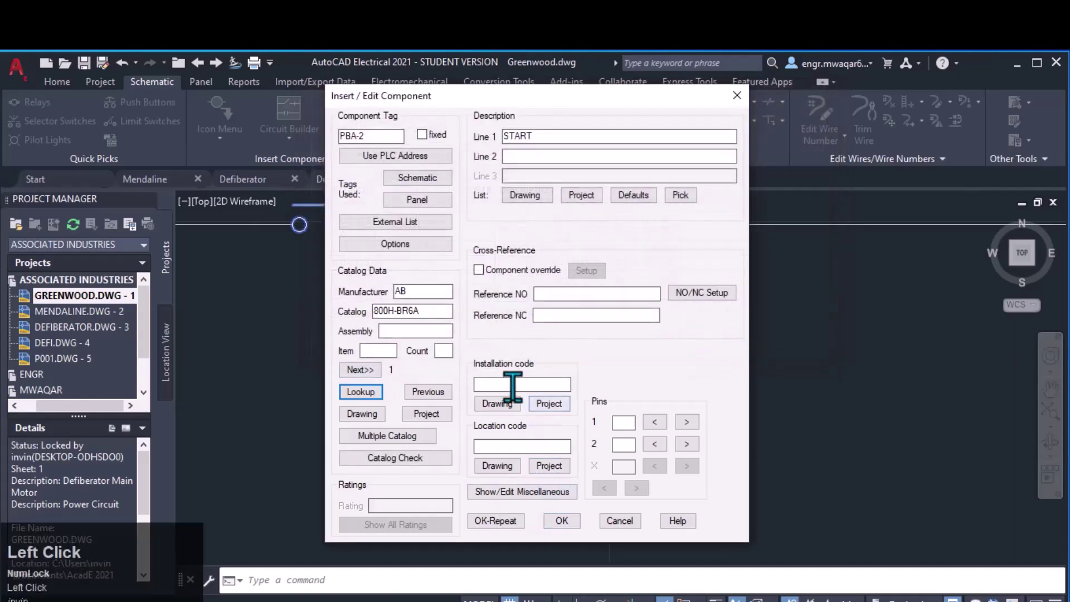
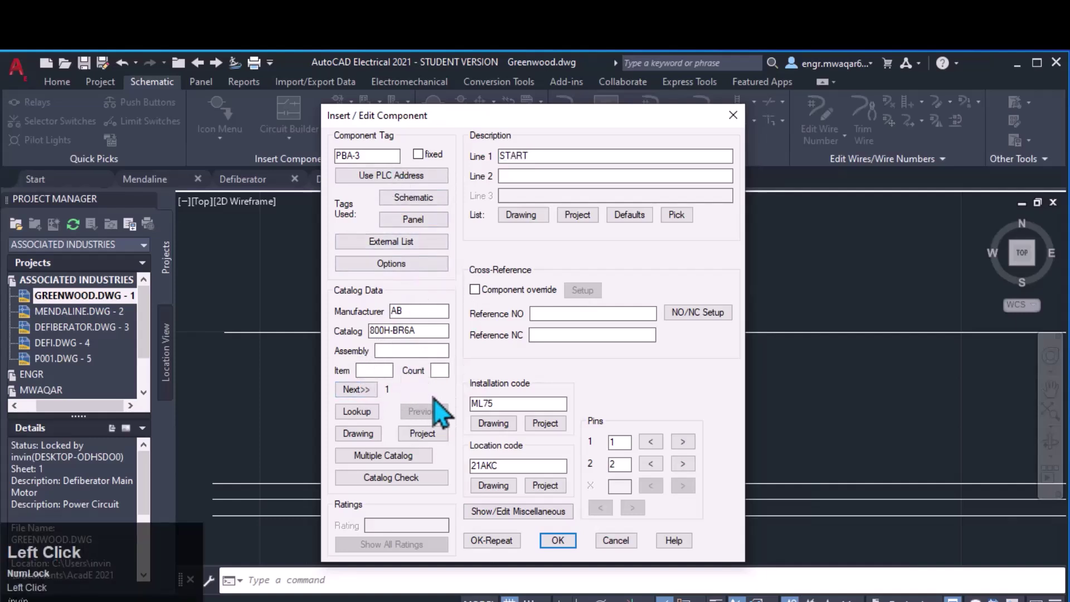
click(443, 404)
click(465, 135)
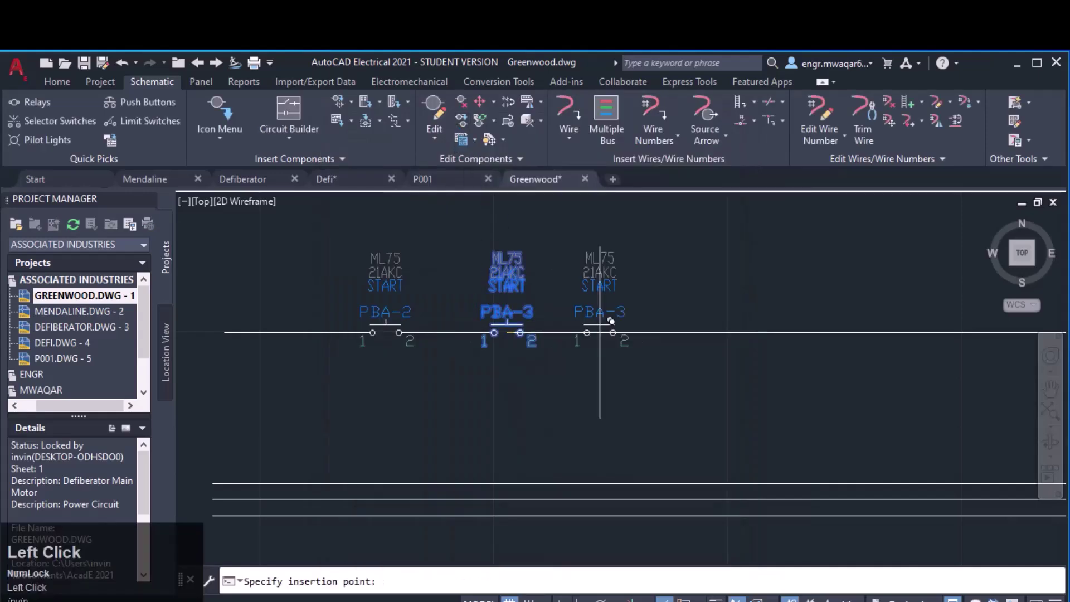
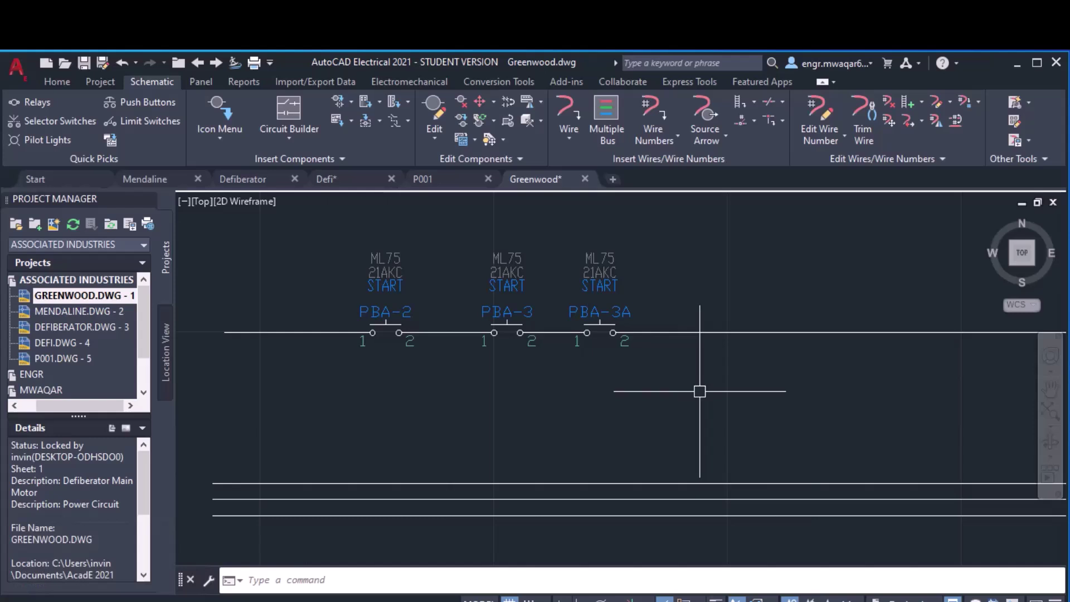
- Zoom to check the PBA-2, PBA-3 and PBA-3A tags on the top wire
scroll(up, 3)
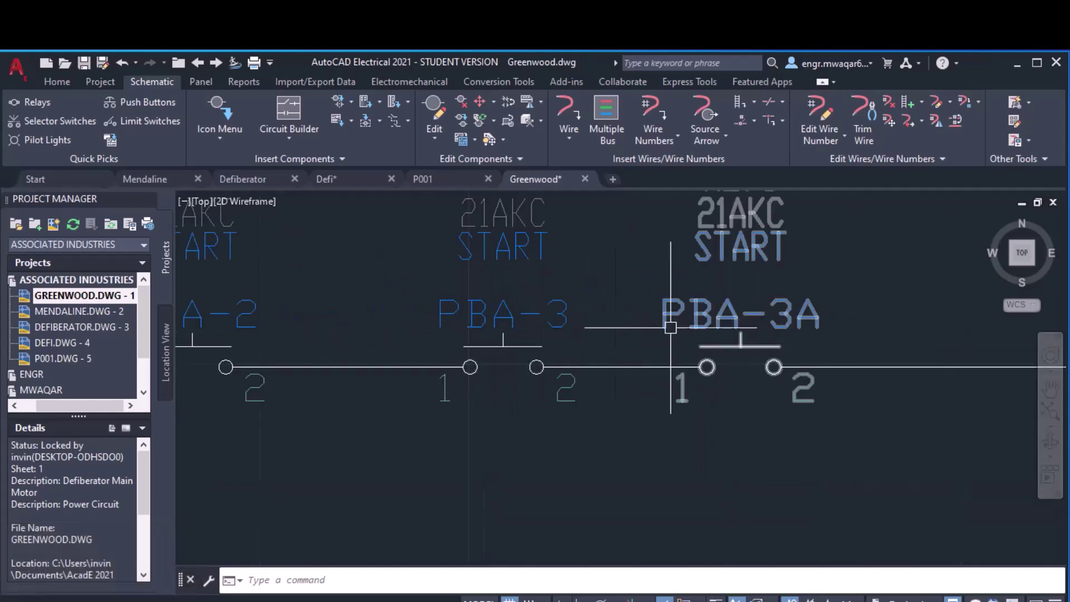
scroll(down, 3)
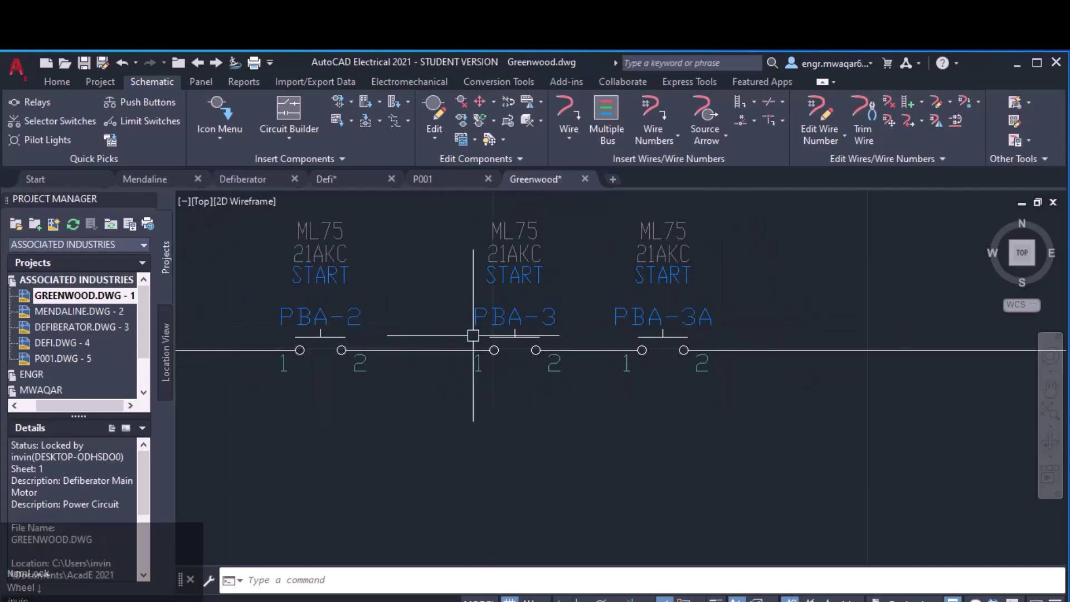
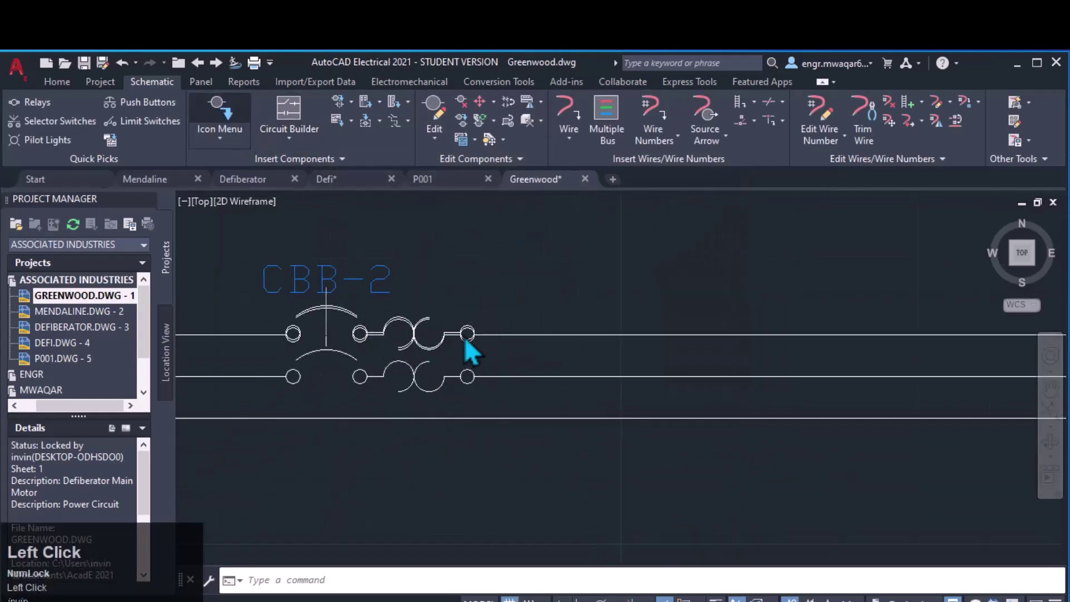
- Insert a second recently used 3-pole breaker, CBB-3, on the bus beside CBB-2
click(799, 219)
scroll(up, 3)
click(594, 387)
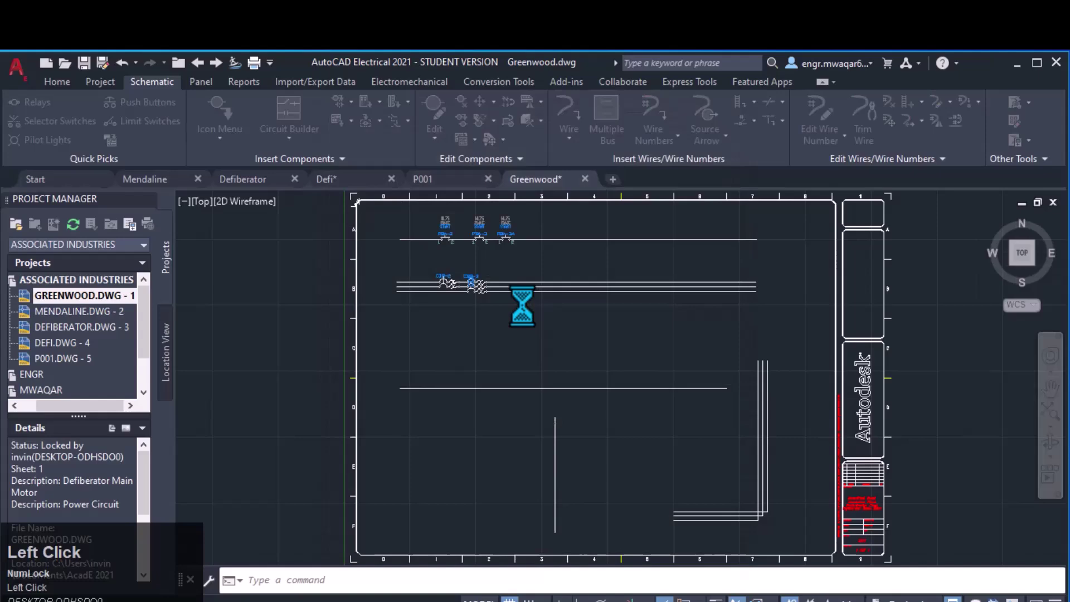
scroll(up, 3)
scroll(down, 3)
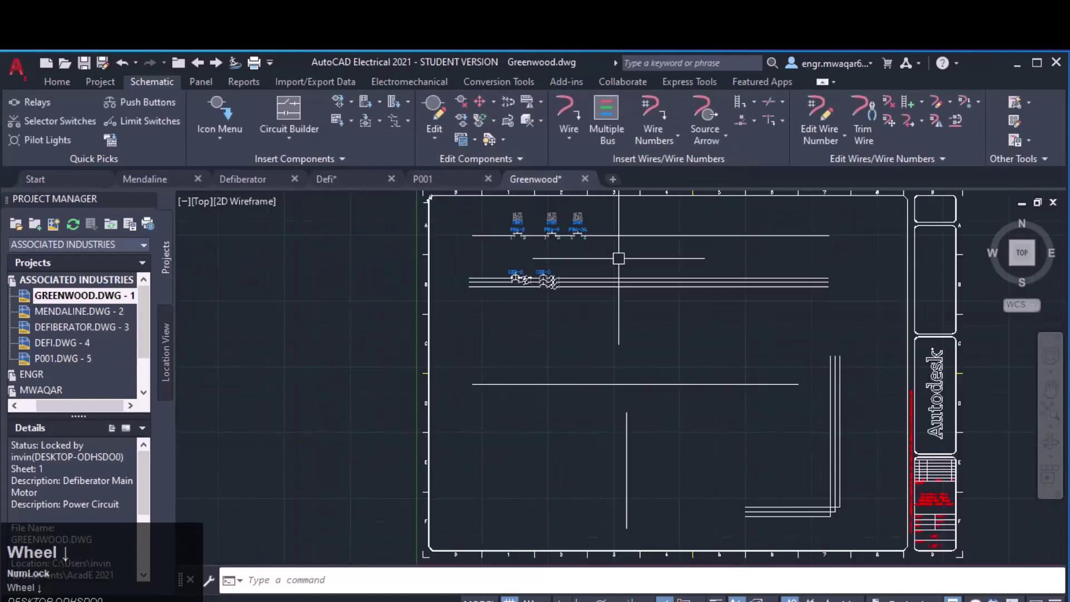
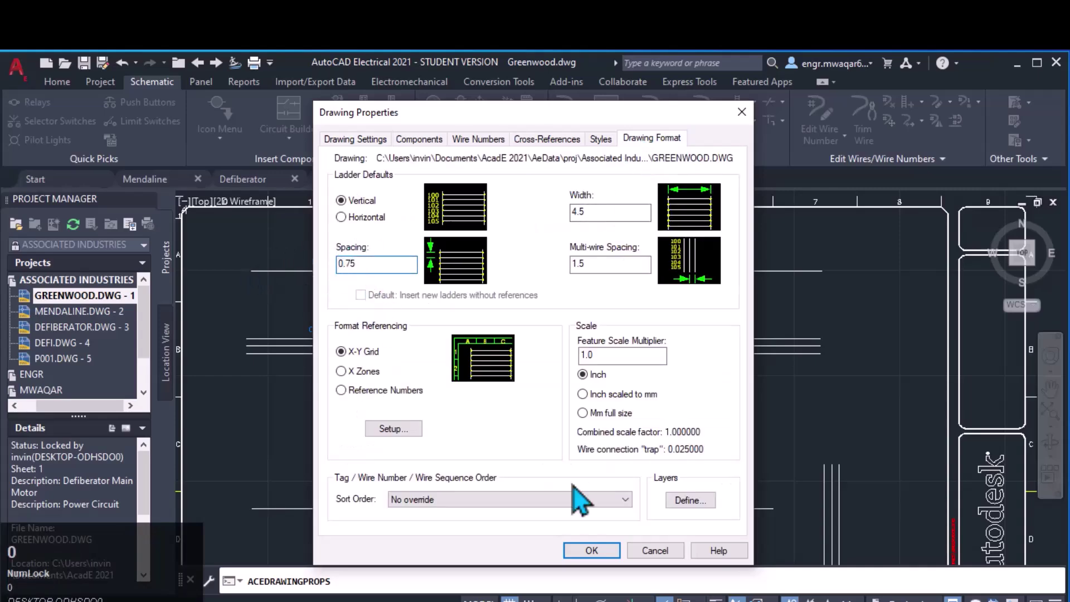
- Place a 3-pole thermal breaker on the three-phase bus and accept tag CBB-4
click(601, 558)
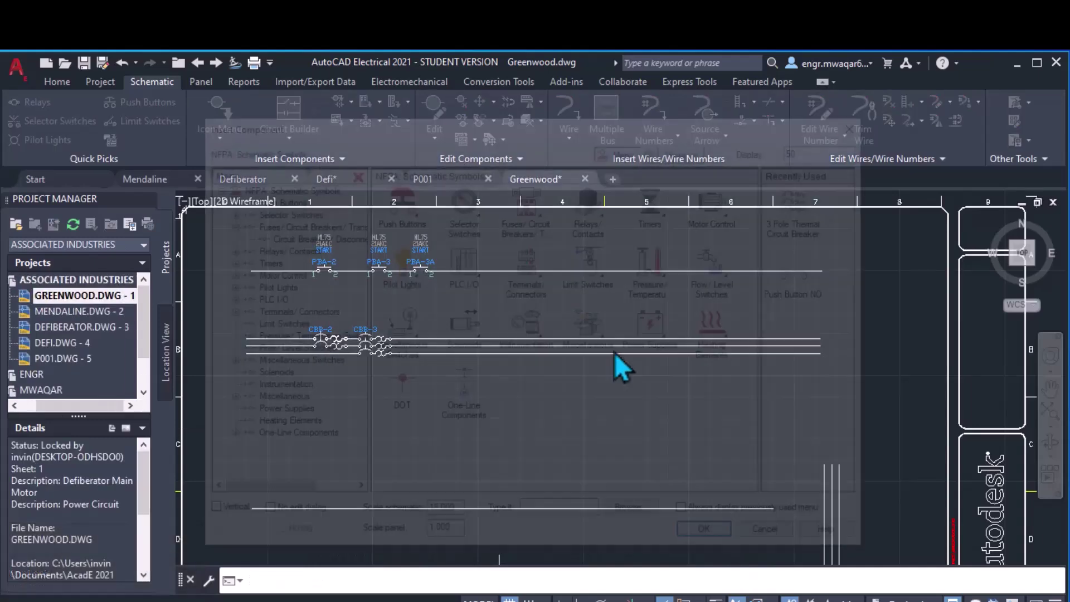
click(549, 356)
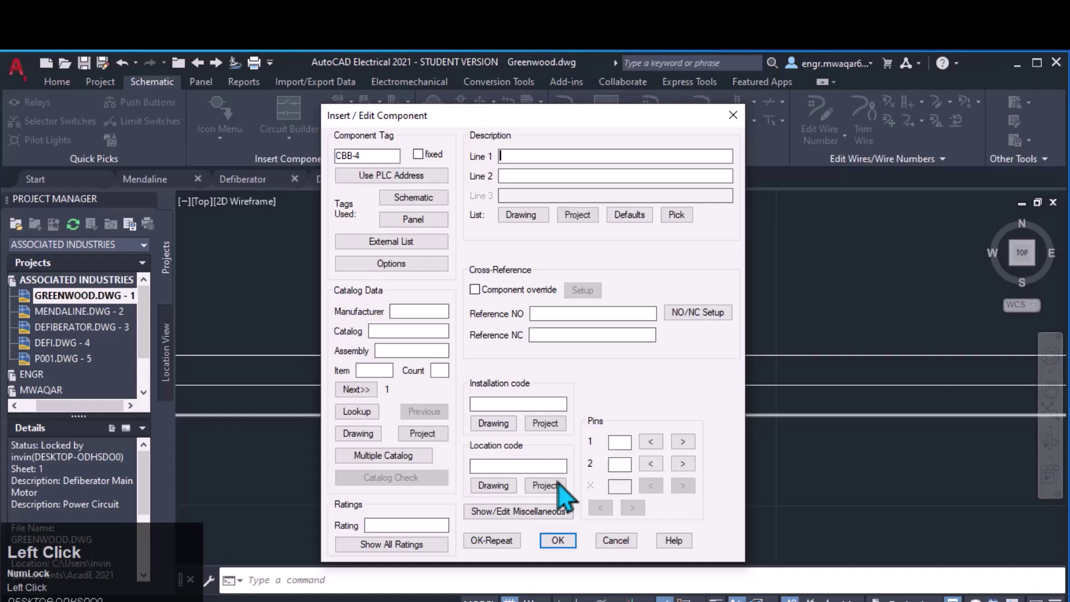
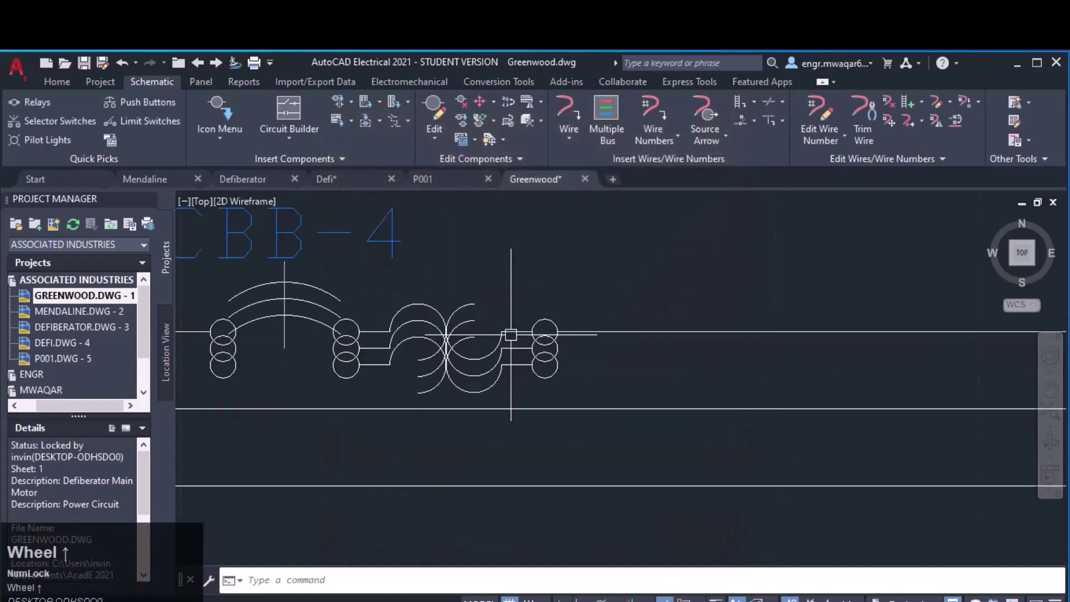
click(116, 312)
- Adjust the default ladder rung spacing in Greenwood's drawing format properties
right_click(116, 307)
click(154, 433)
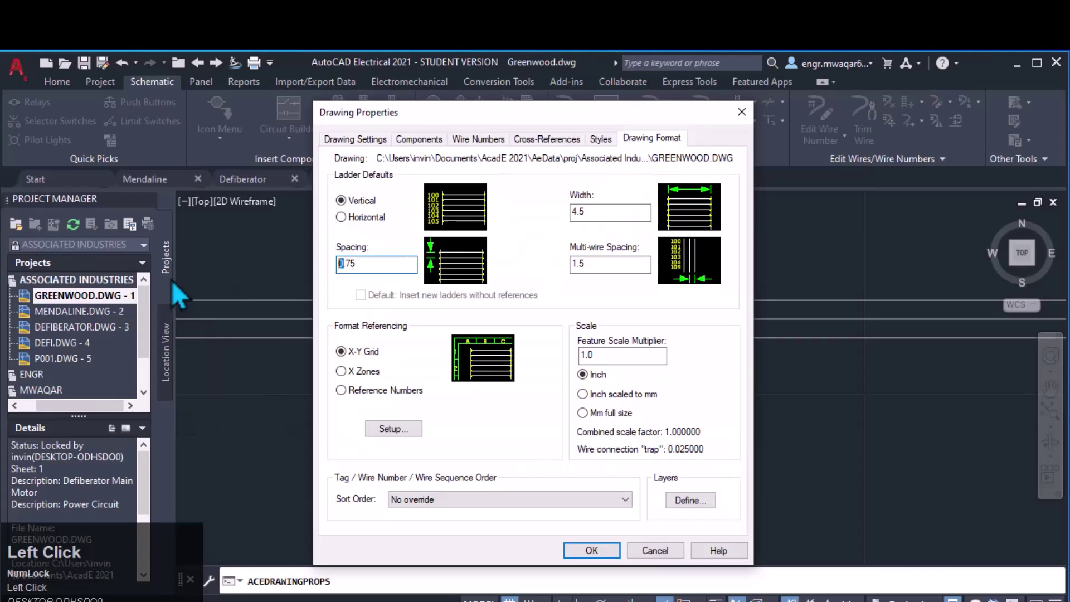
key(5)
click(604, 563)
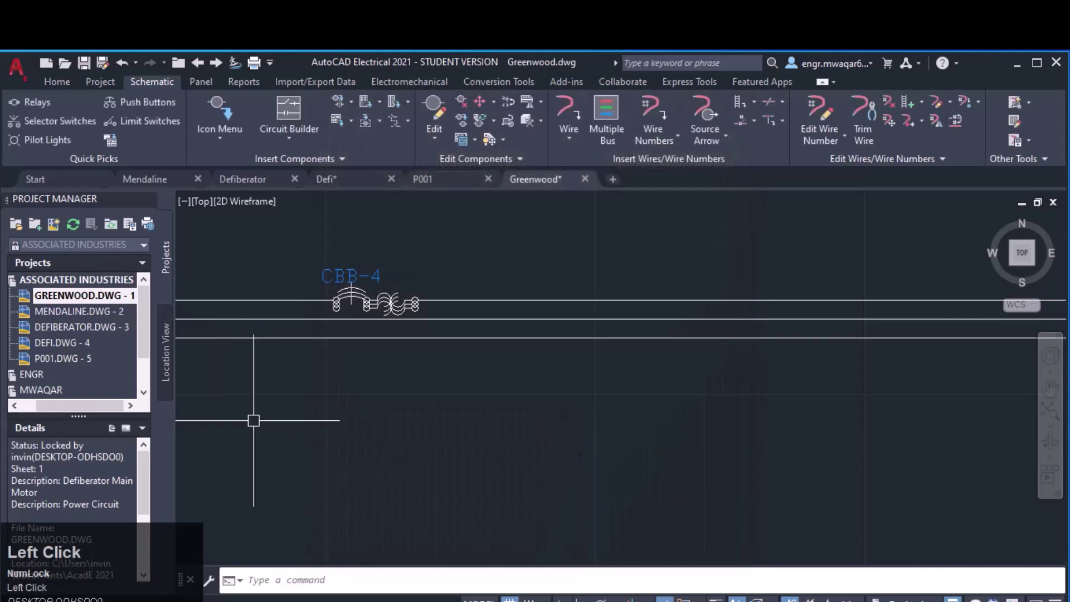
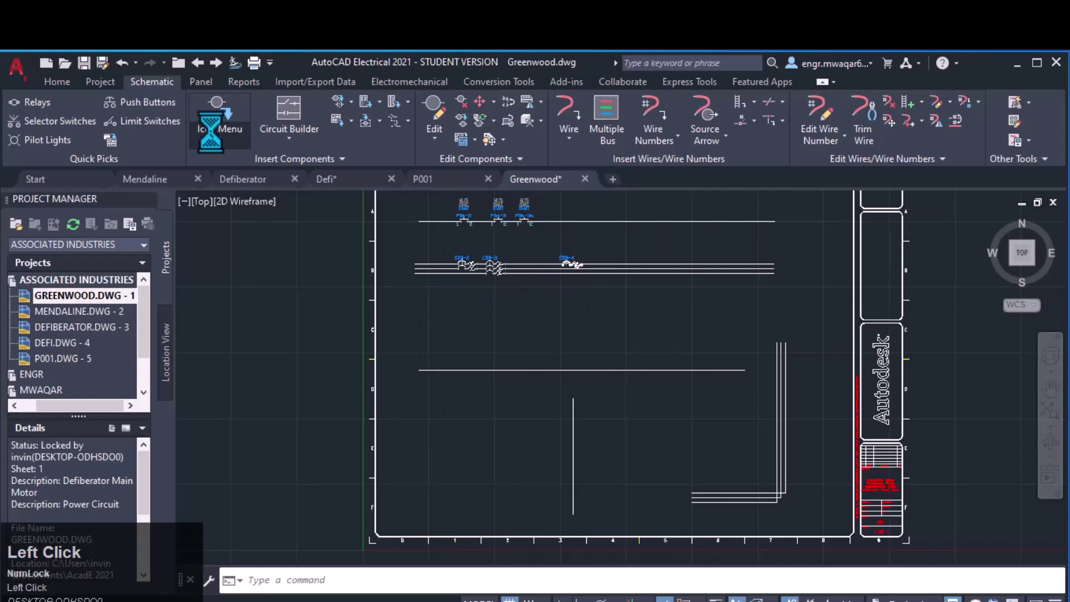
- Pick the vertical-branch point where the downward breaker CBB-2A attaches
click(820, 225)
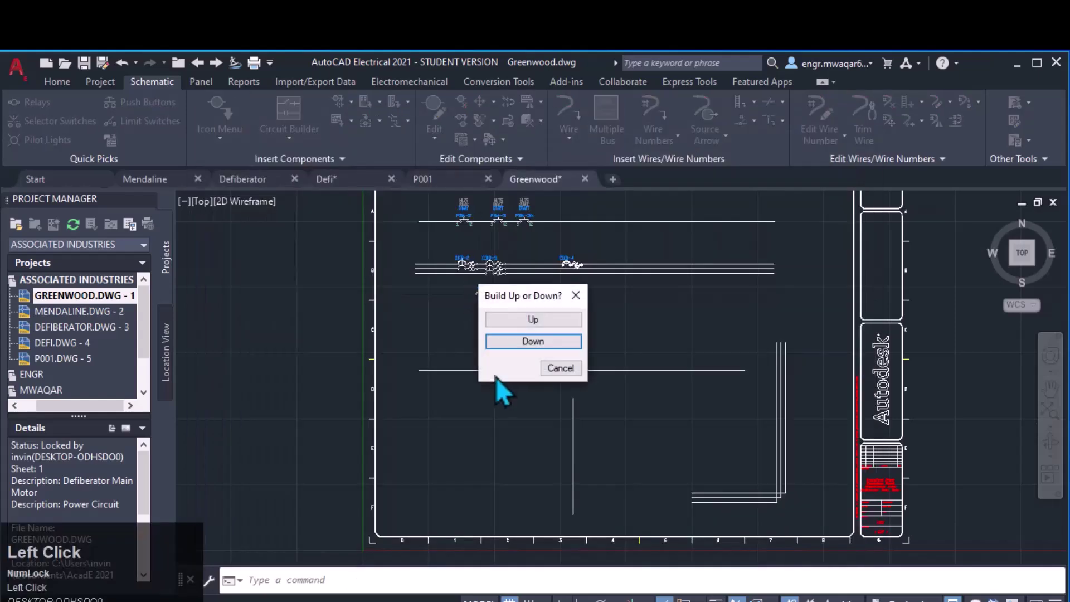
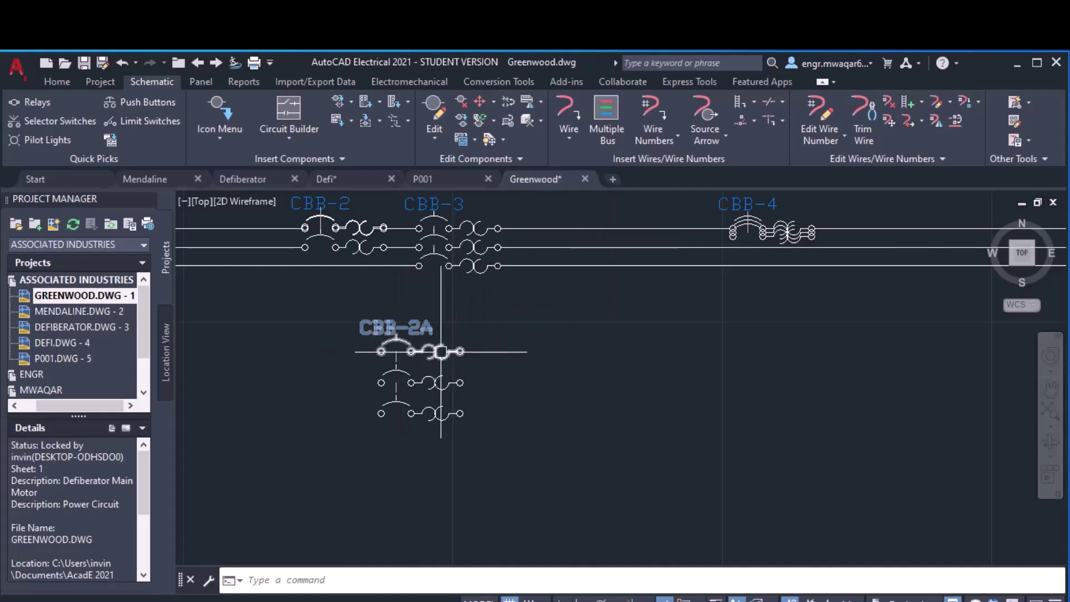
- Finish placing CBB-2A and confirm the drawing's format properties
click(225, 125)
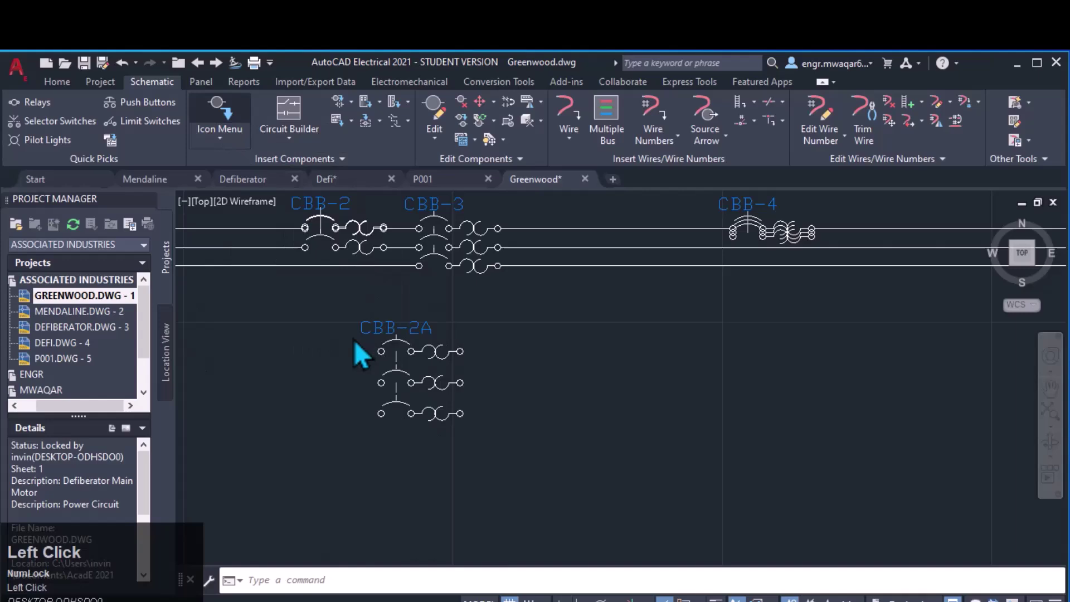
right_click(106, 311)
click(151, 438)
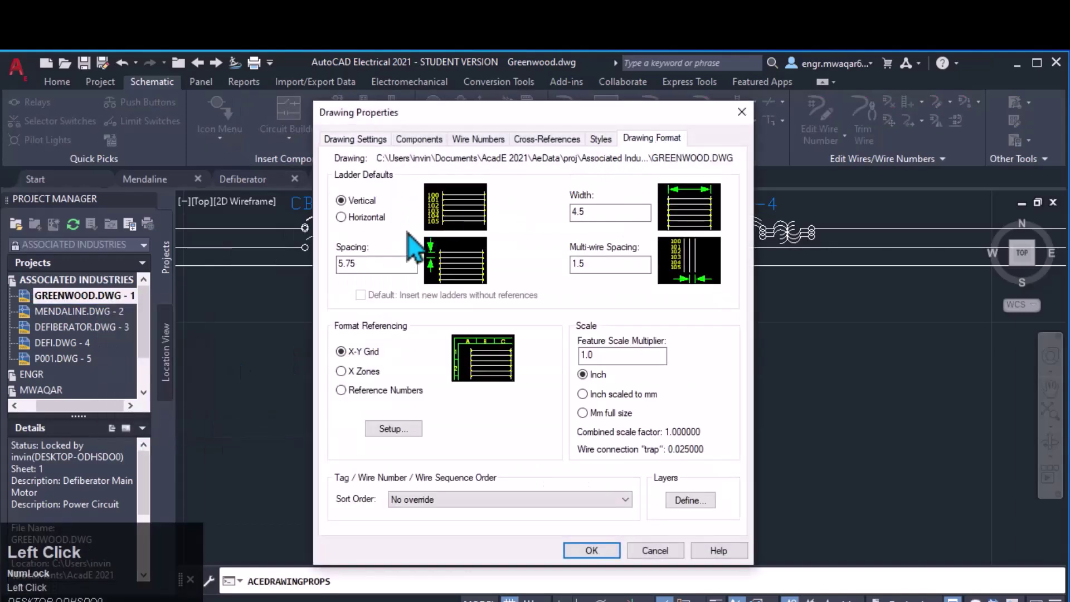
key(7)
- Place the recently used 3-pole thermal breaker as downward CBB-3A beside CBB-2A
click(591, 561)
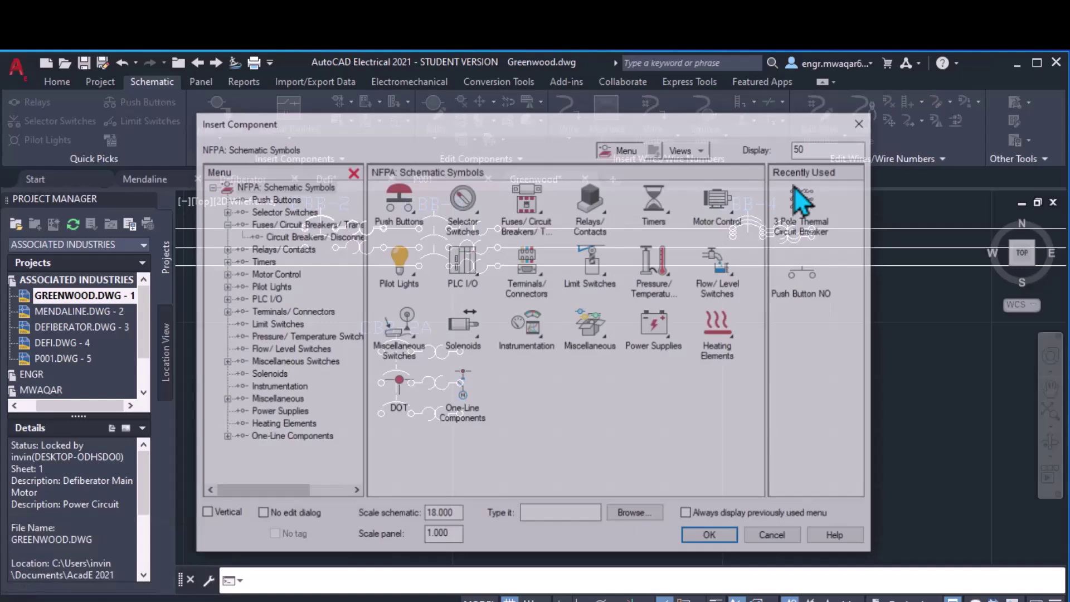
click(814, 212)
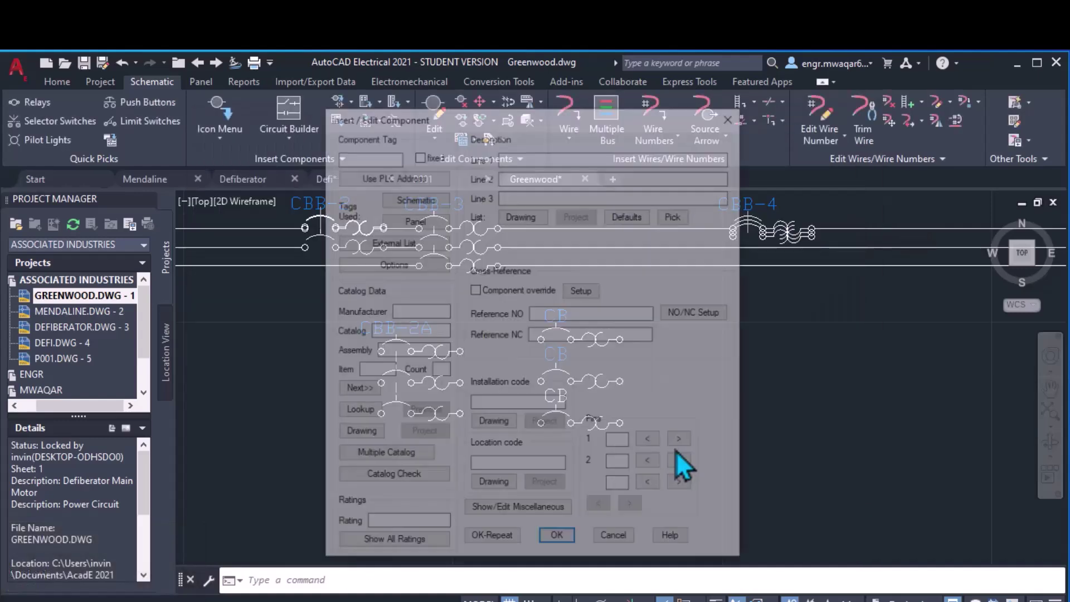
click(571, 547)
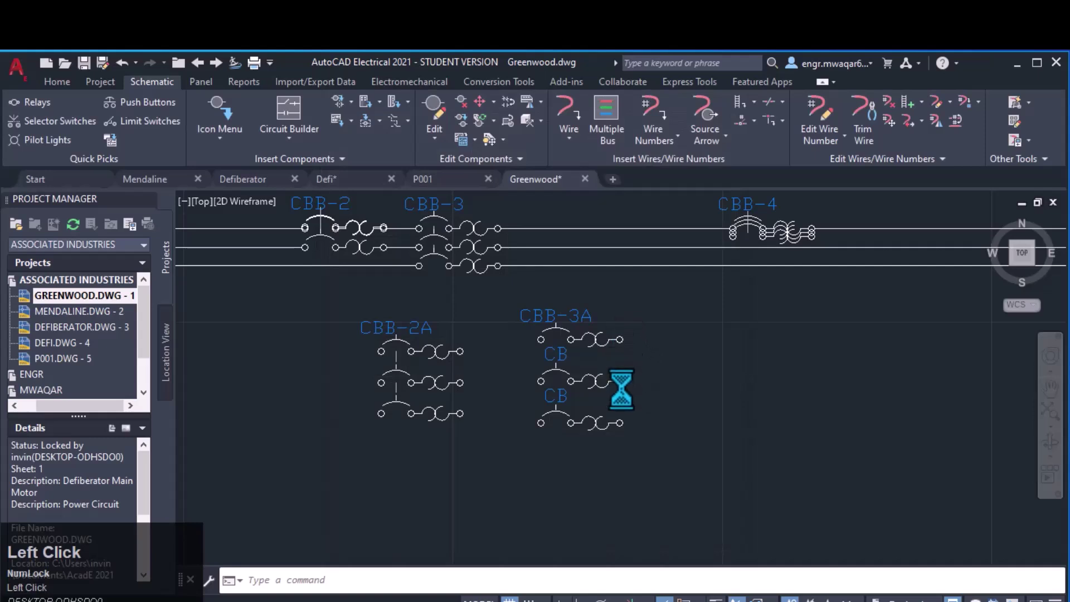
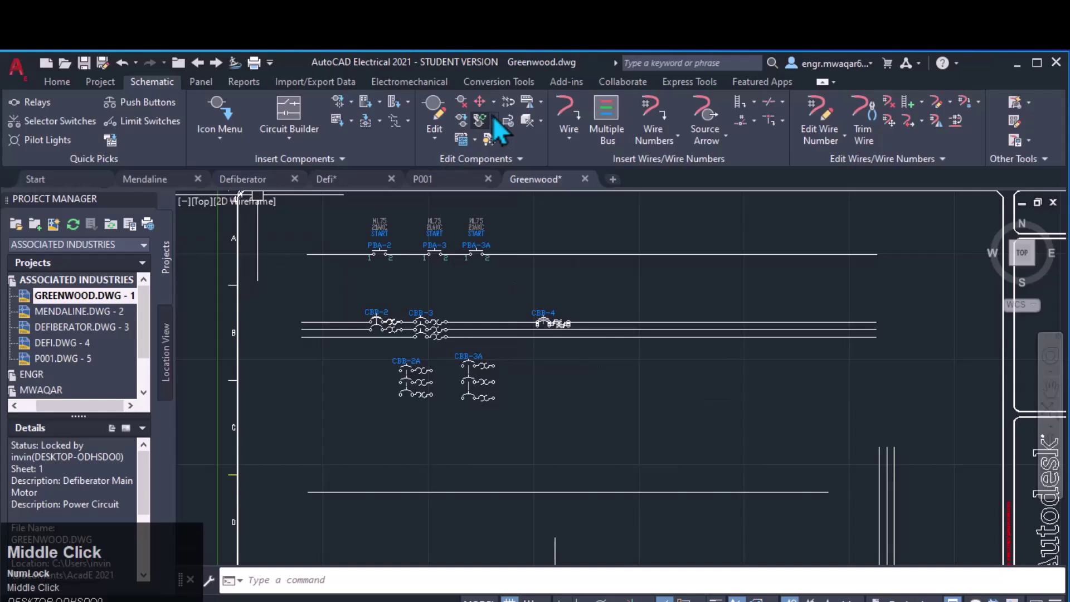
- Copy breaker CBB-3A onto the bus to create CBB-5 beside CBB-4
click(473, 132)
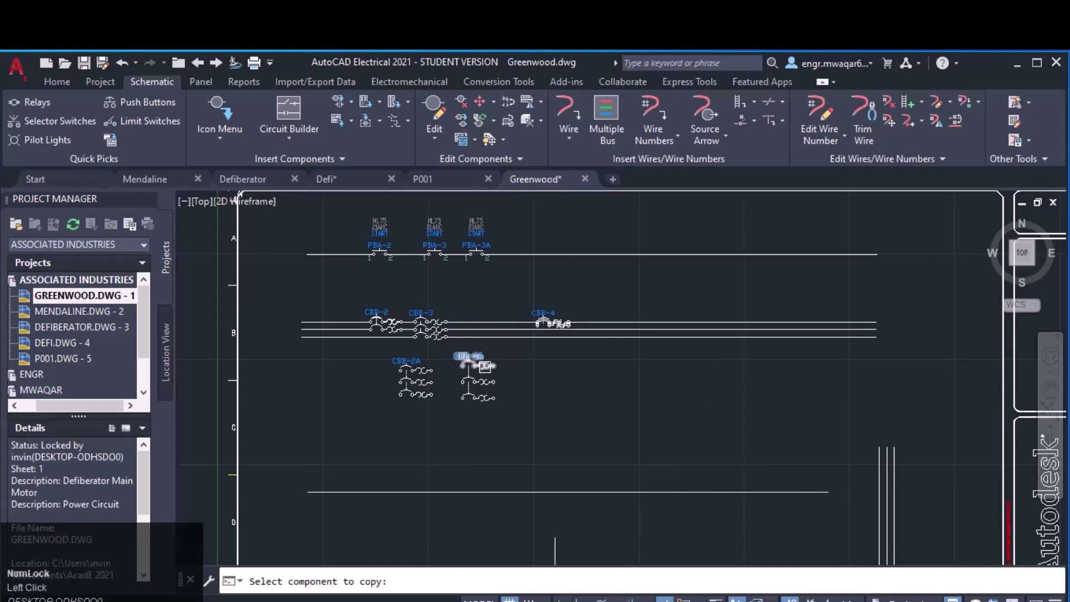
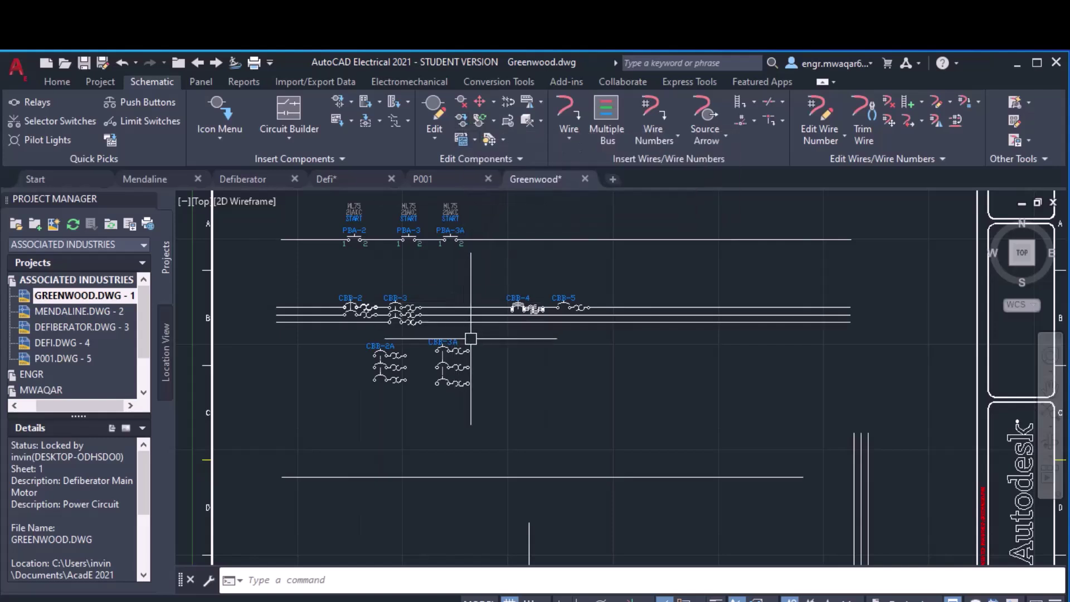
click(469, 133)
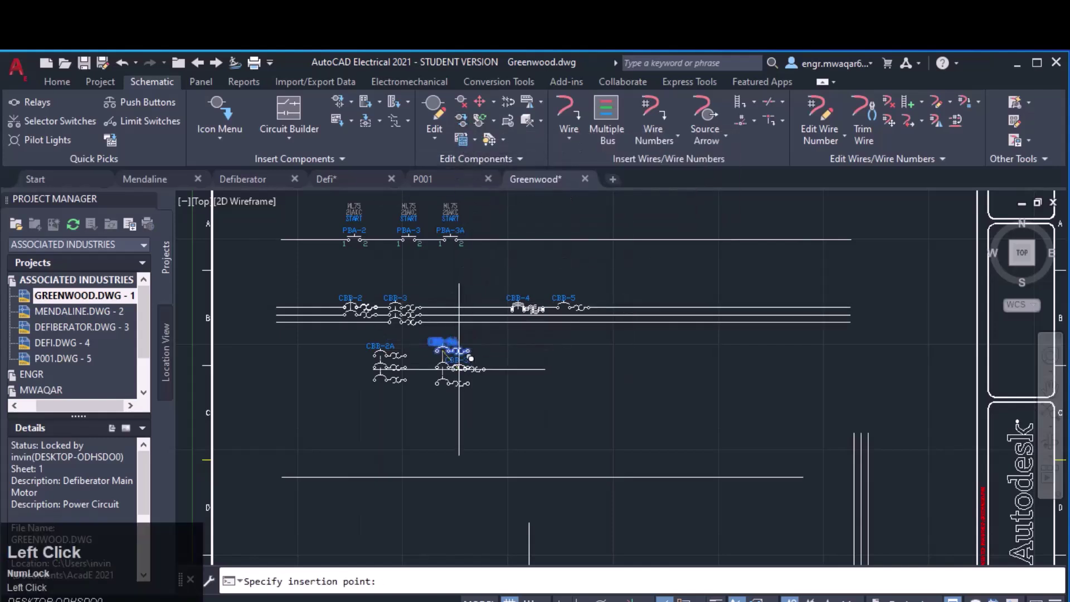
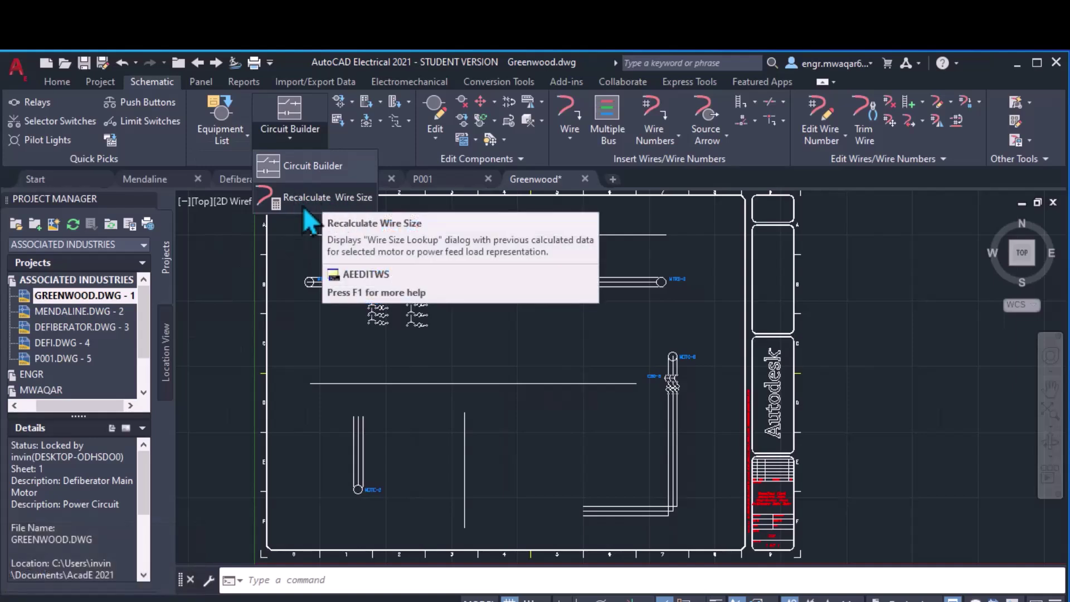
- Recalculate wire size for motor MTRB-8 and locate the 110 kW, 400 V, 202 A induction motor row
click(338, 213)
scroll(up, 3)
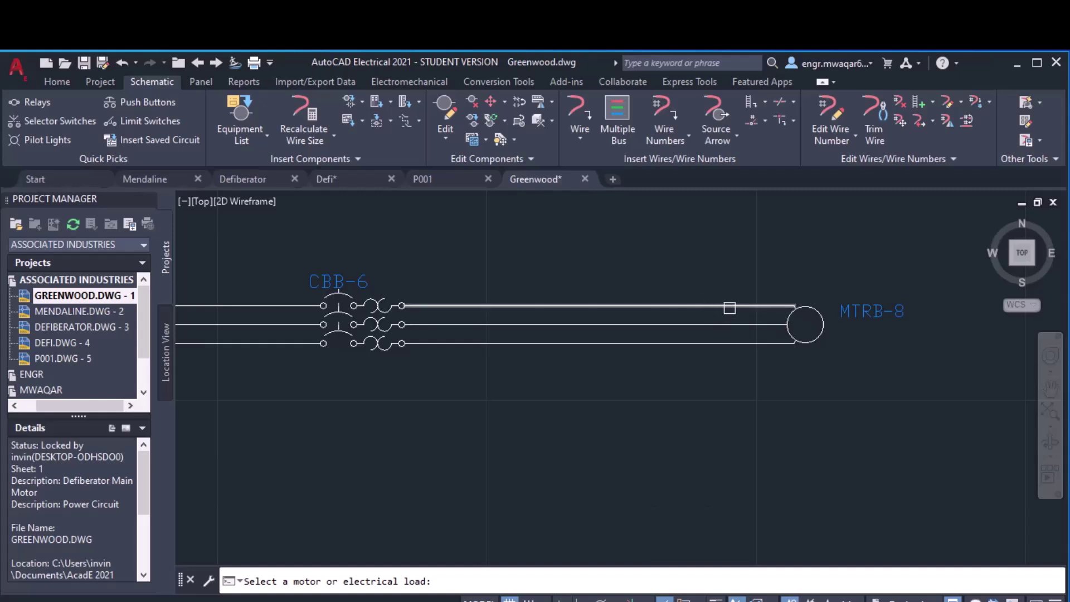
scroll(up, 3)
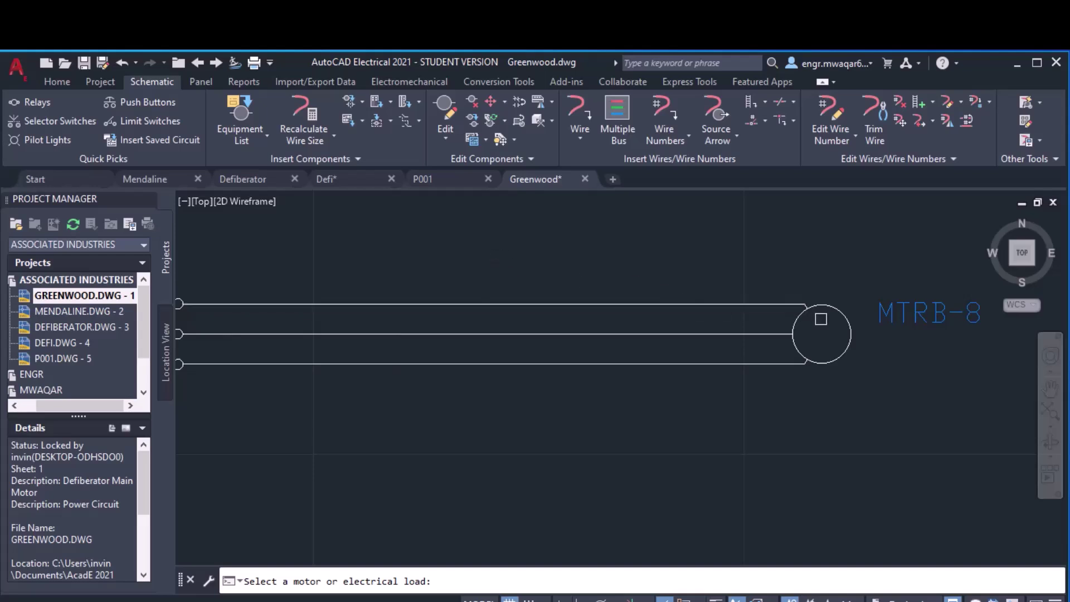
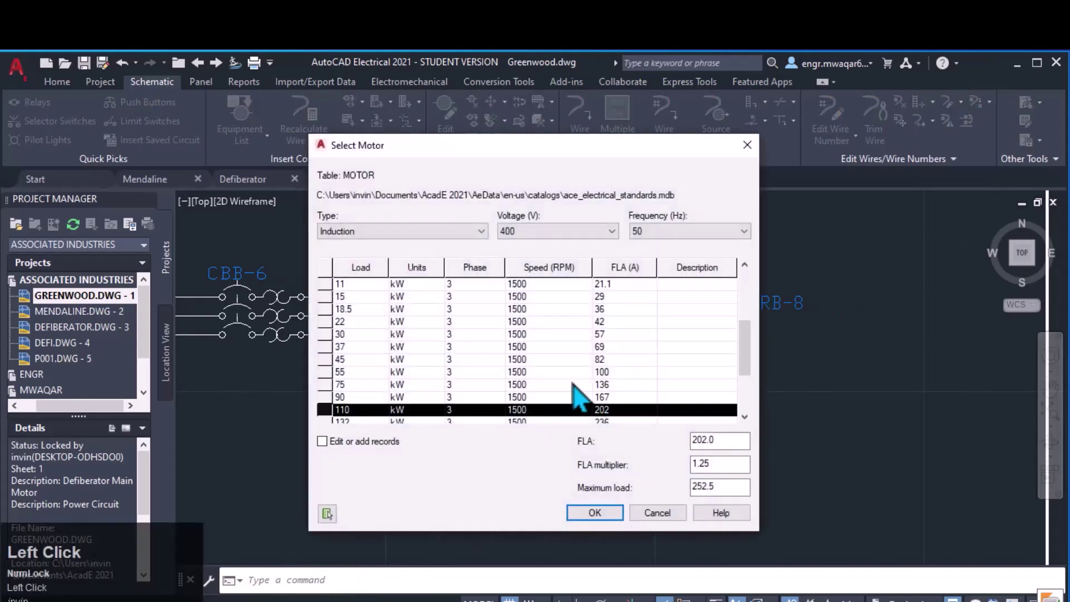
scroll(down, 3)
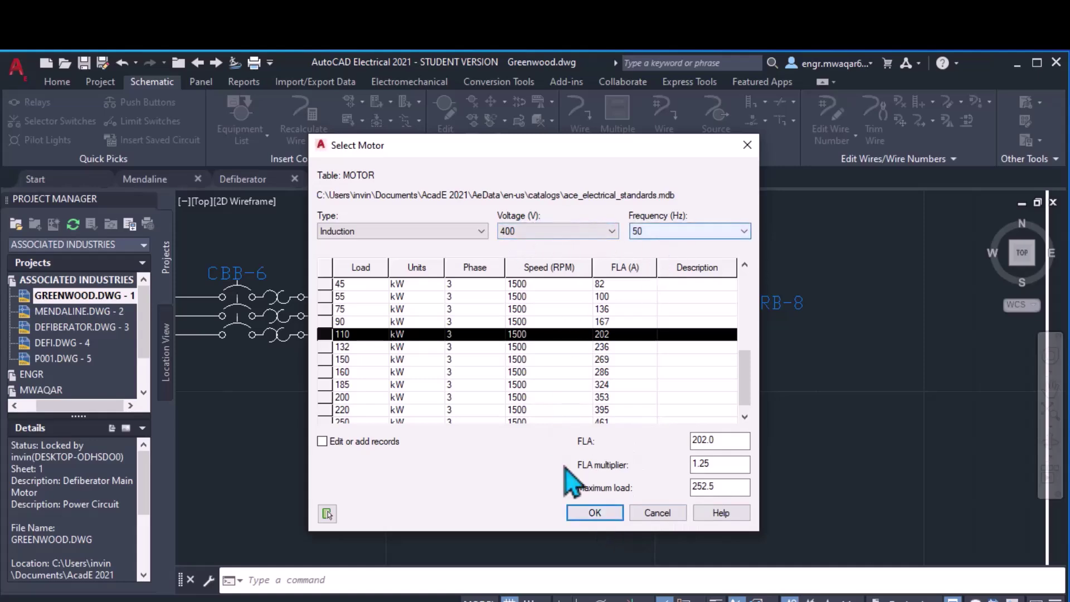
- Accept the 110 kW motor (202 A FLA, 252.5 A max) and review conductor sizes down to 500 KCMIL copper
click(608, 526)
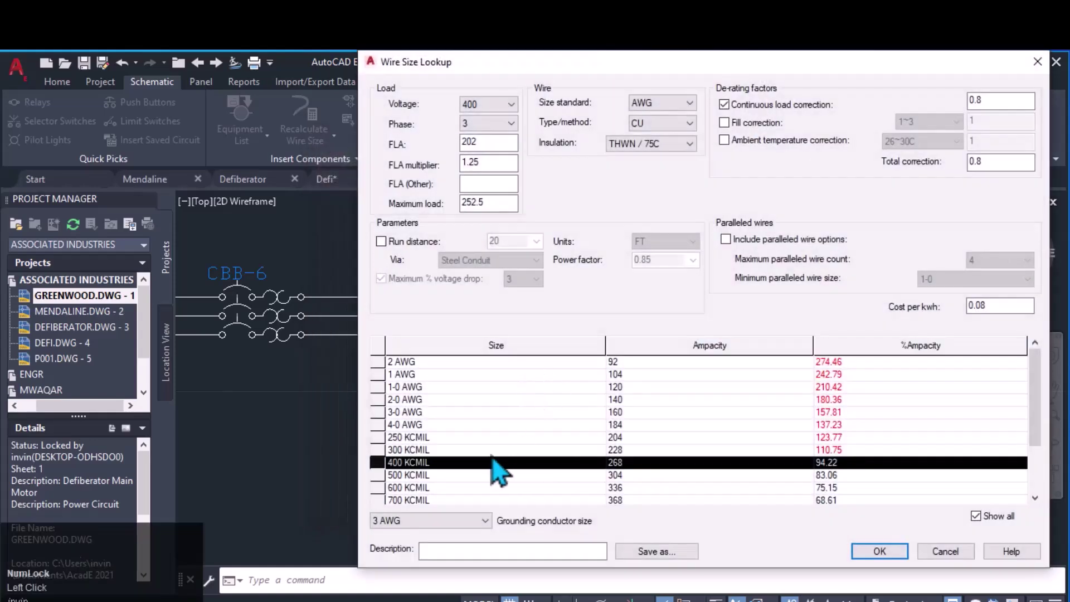
scroll(down, 3)
scroll(up, 3)
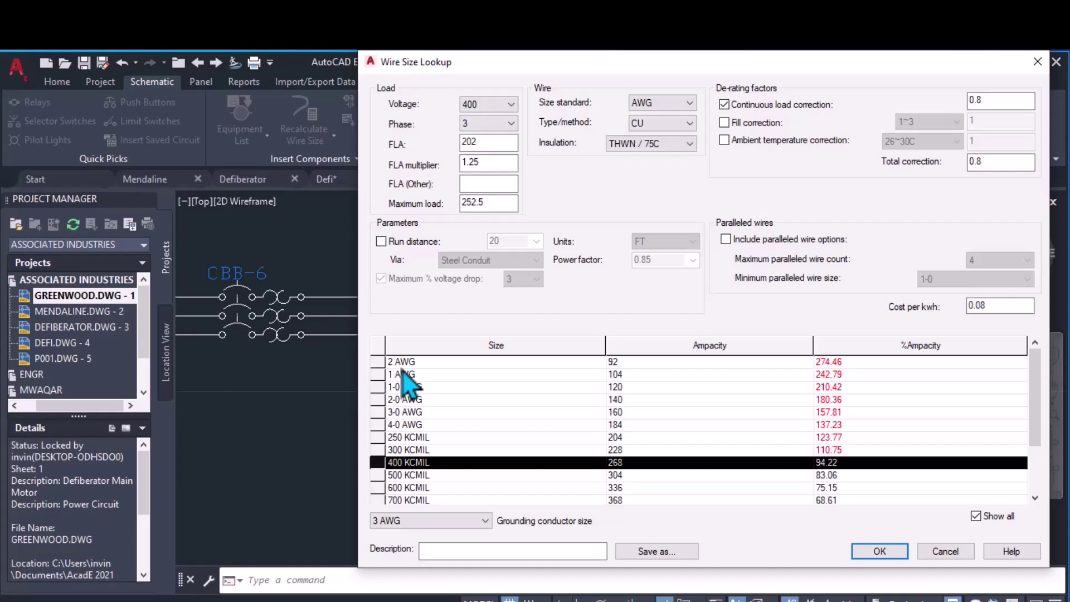
scroll(down, 3)
scroll(up, 3)
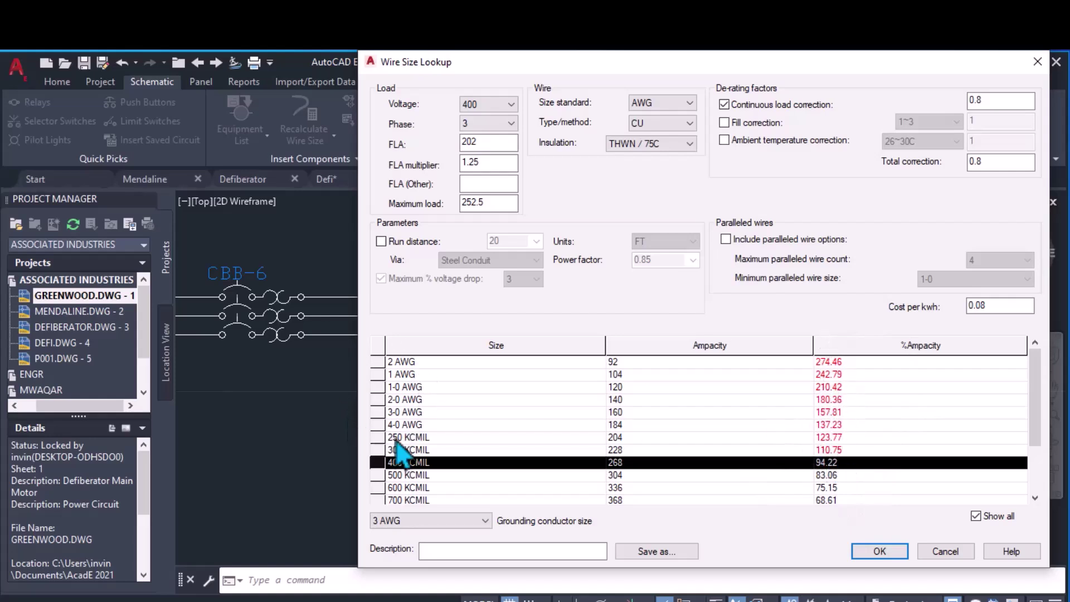
drag(492, 86, 734, 478)
scroll(down, 3)
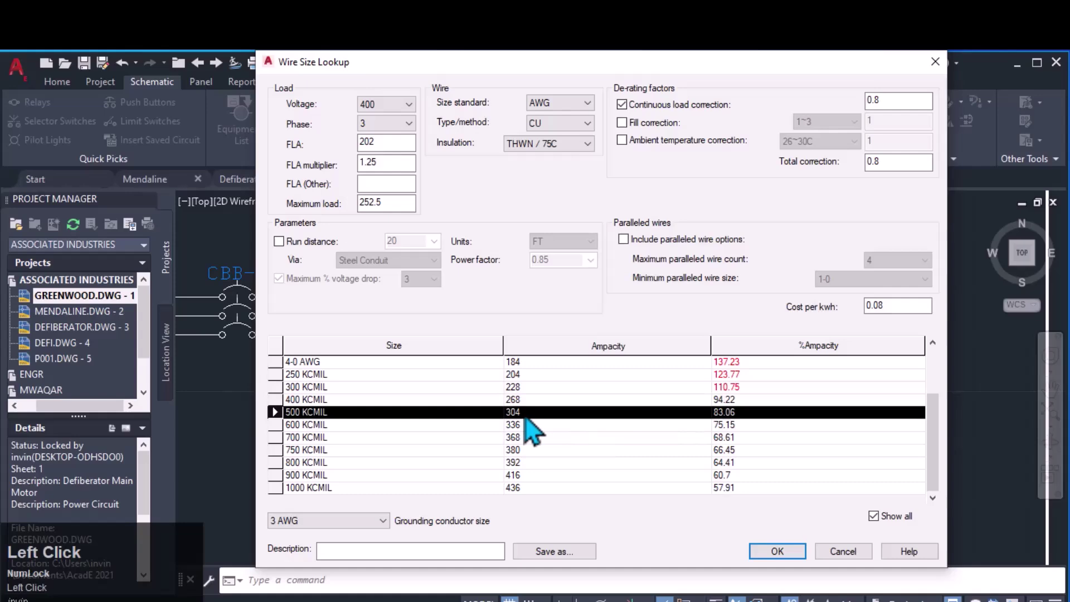